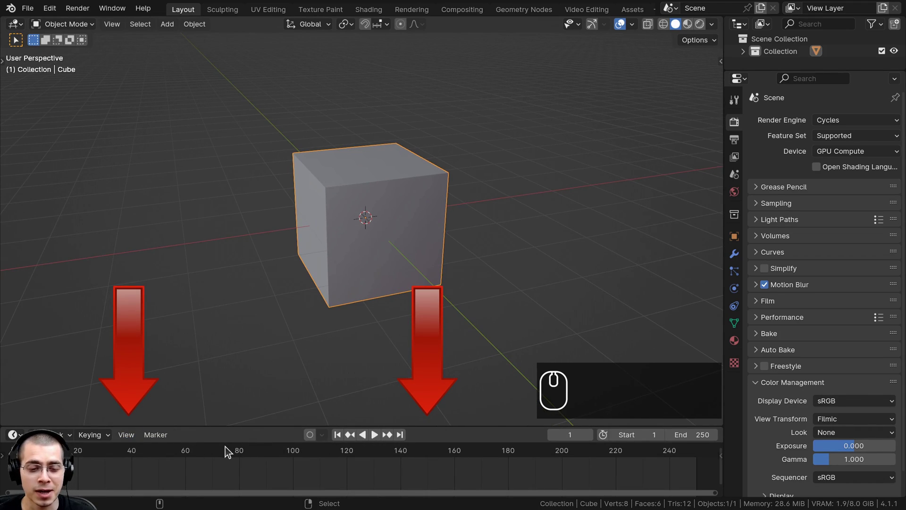
Scrub back and forth through the timeline and play the animation to preview it.
drag(269, 447, 274, 447)
key(space)
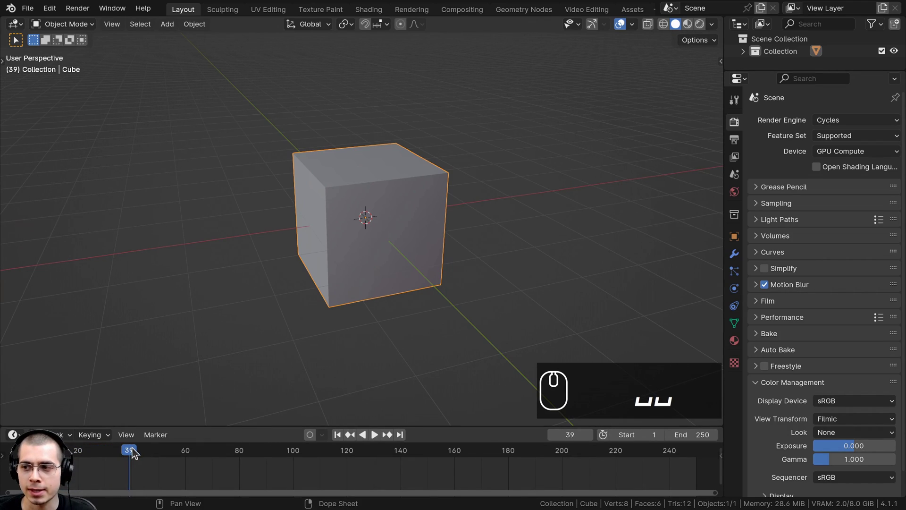
drag(135, 454, 225, 477)
drag(214, 451, 411, 488)
drag(493, 449, 589, 452)
drag(536, 450, 292, 469)
drag(411, 454, 466, 454)
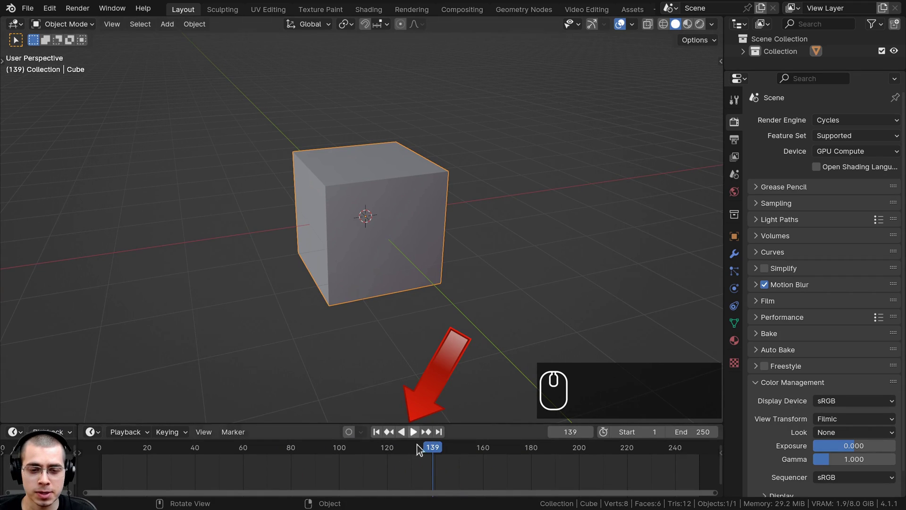
drag(419, 441, 418, 484)
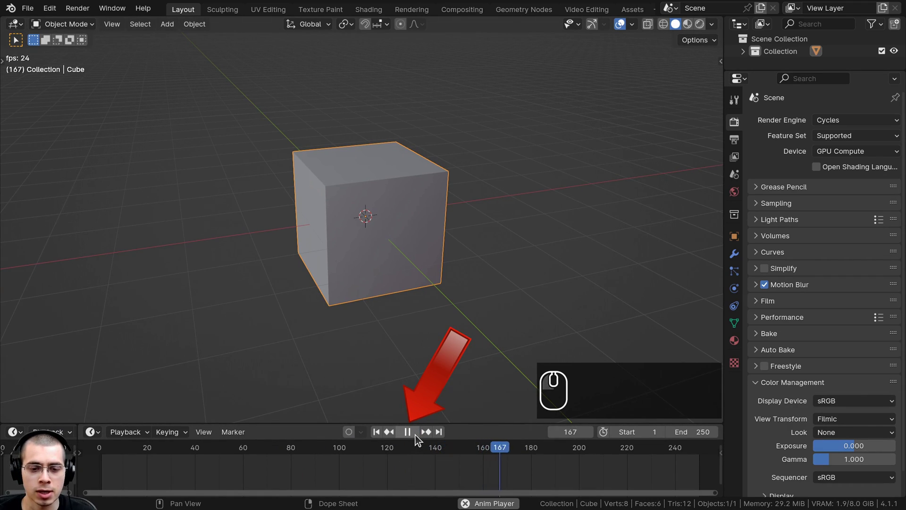
click(418, 441)
drag(403, 435, 406, 436)
Step through frames, then show the Output settings and the frame-rate list at 24 fps.
key(Right)
key(Right)
key(Right)
key(Right)
key(Left)
key(Left)
key(Left)
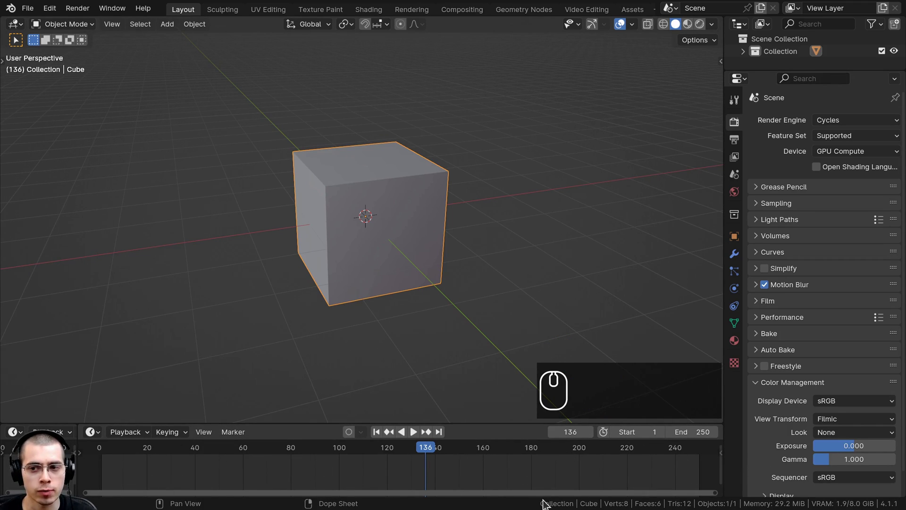
click(732, 146)
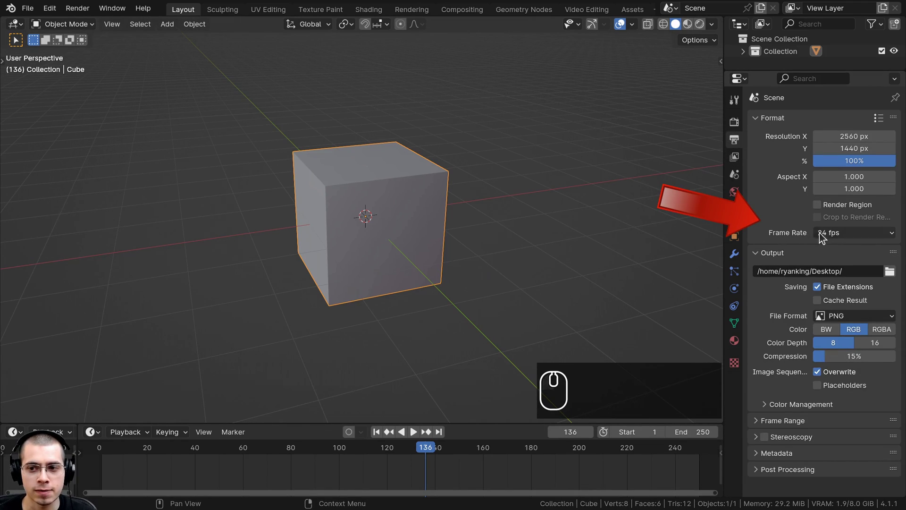
click(838, 235)
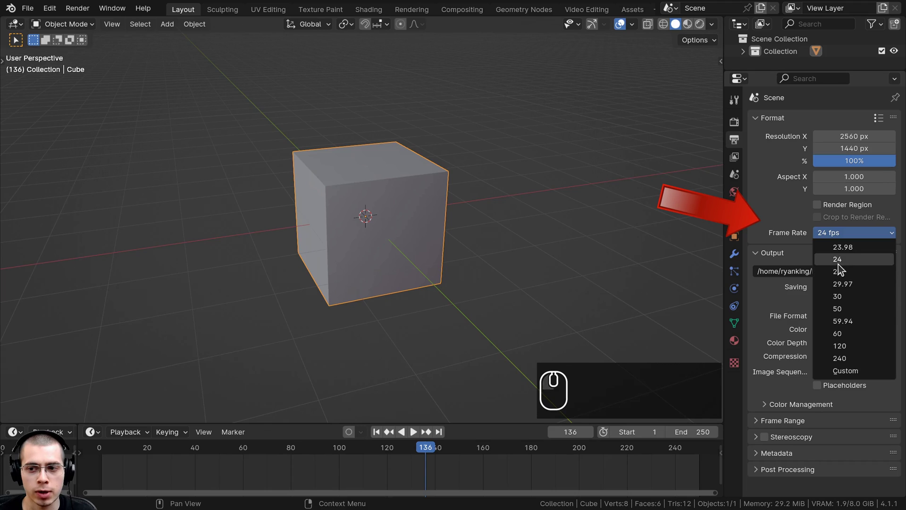
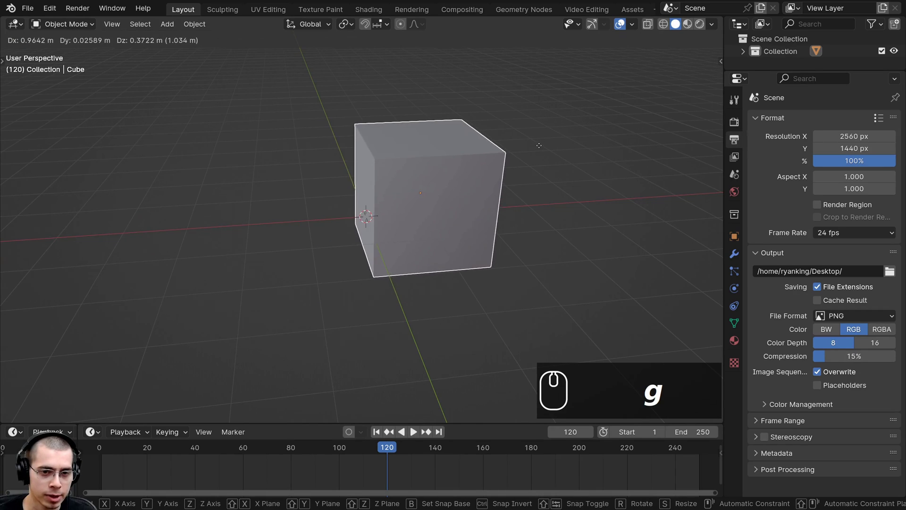
Move the cube left along X away from the world origin and scrub back to frame 1.
key(x)
drag(261, 150, 212, 210)
drag(275, 180, 212, 210)
scroll(down, 3)
drag(228, 179, 393, 450)
scroll(up, 3)
drag(381, 449, 145, 446)
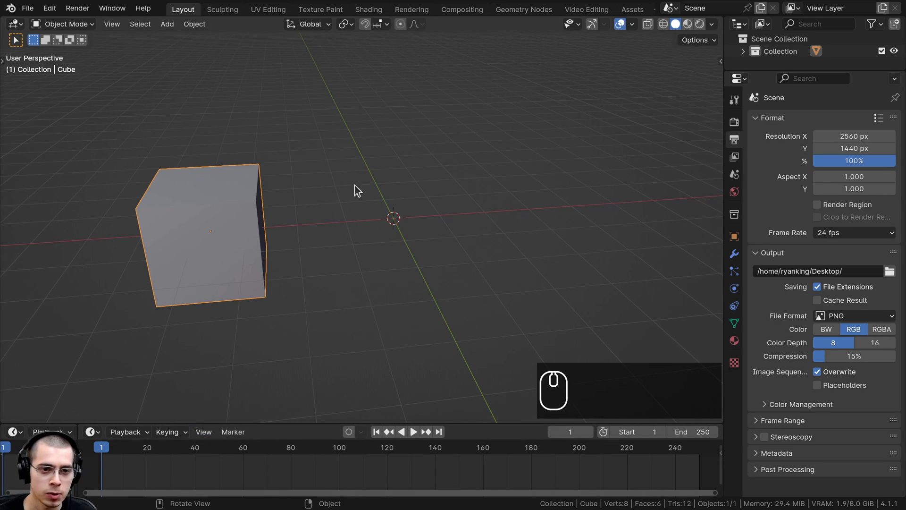
Select the cube at frame 1 and bring up the Insert Keyframe menu.
drag(300, 213, 300, 195)
key(a)
click(242, 177)
key(k)
drag(366, 90, 369, 84)
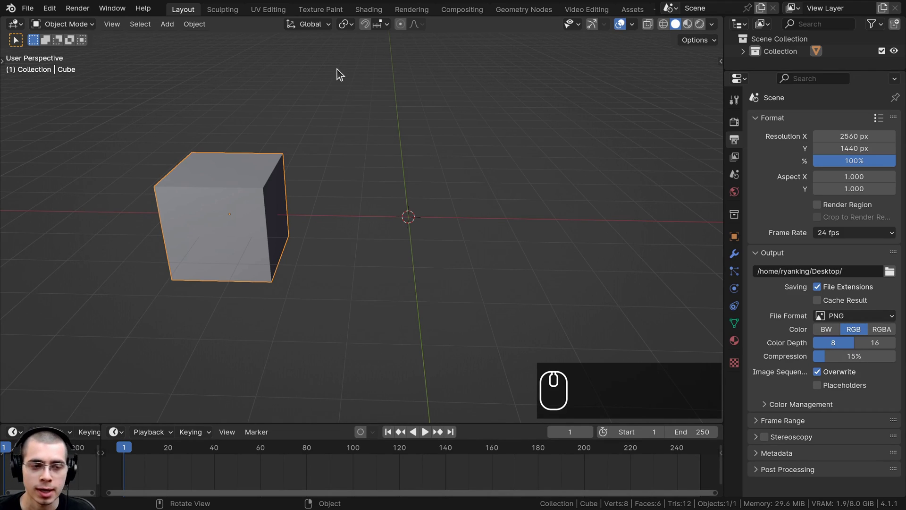
Reopen the Insert Keyframe menu to give the cube a Location key at frame 1.
key(k)
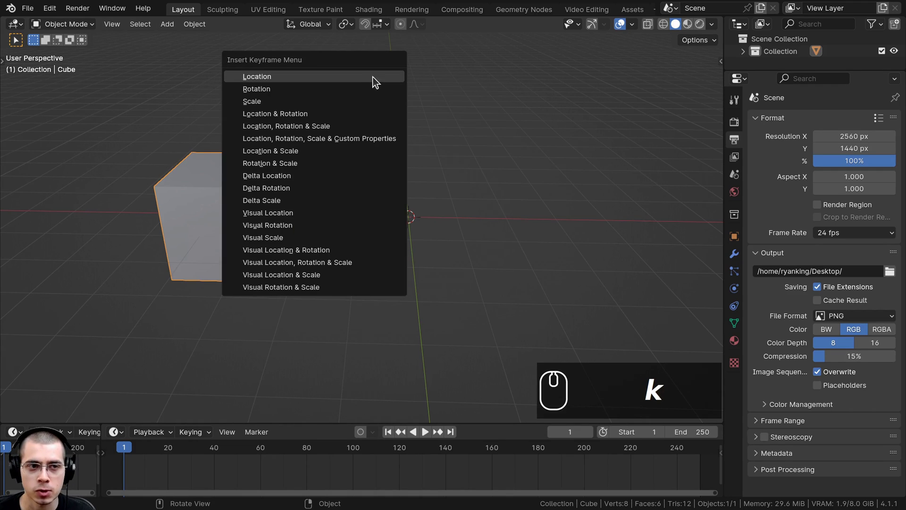
key(k)
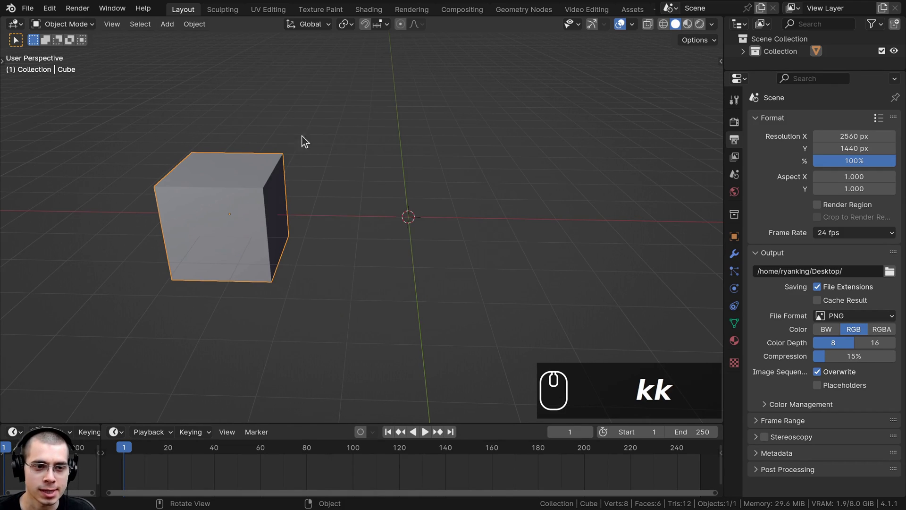
key(k)
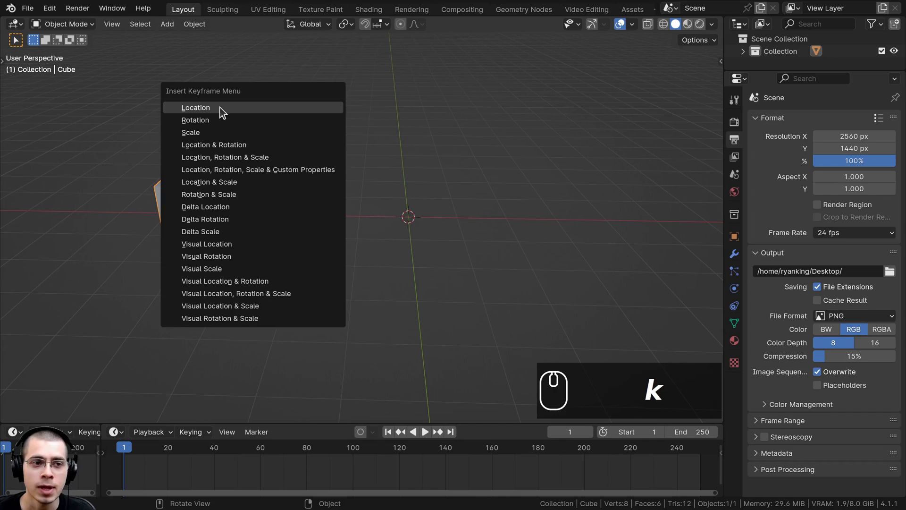
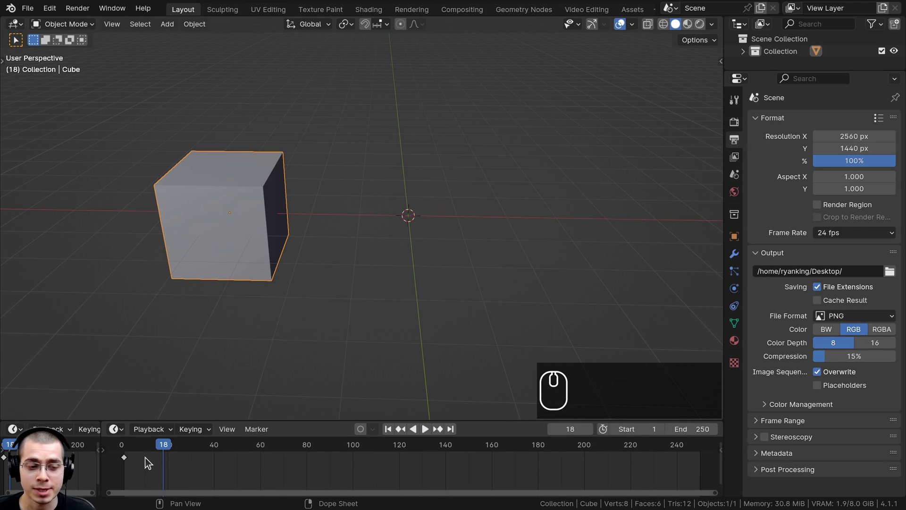
Select only the cube's keyframe at frame 1 in the Timeline.
key(a)
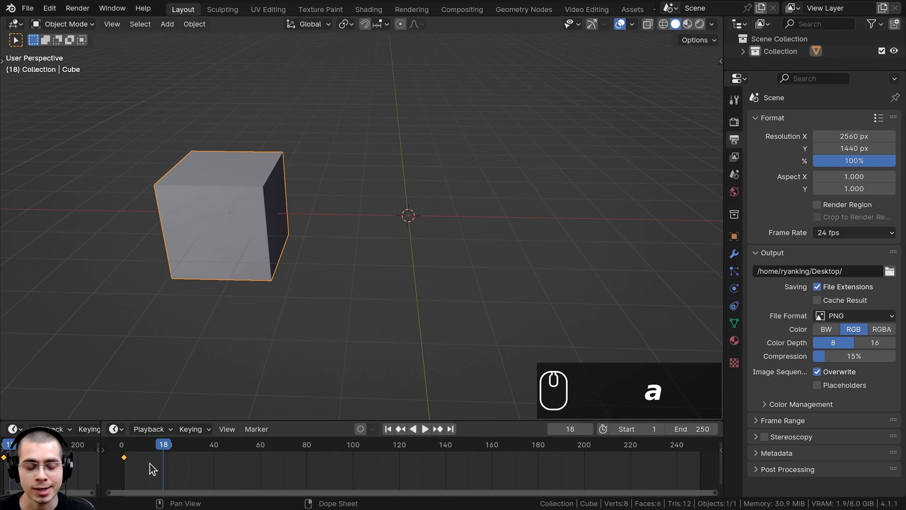
key(a)
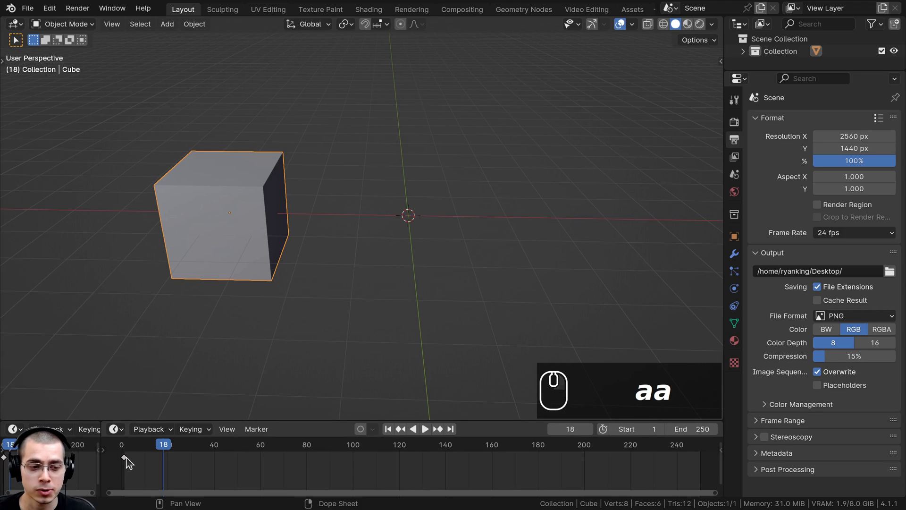
click(129, 463)
click(127, 464)
click(129, 462)
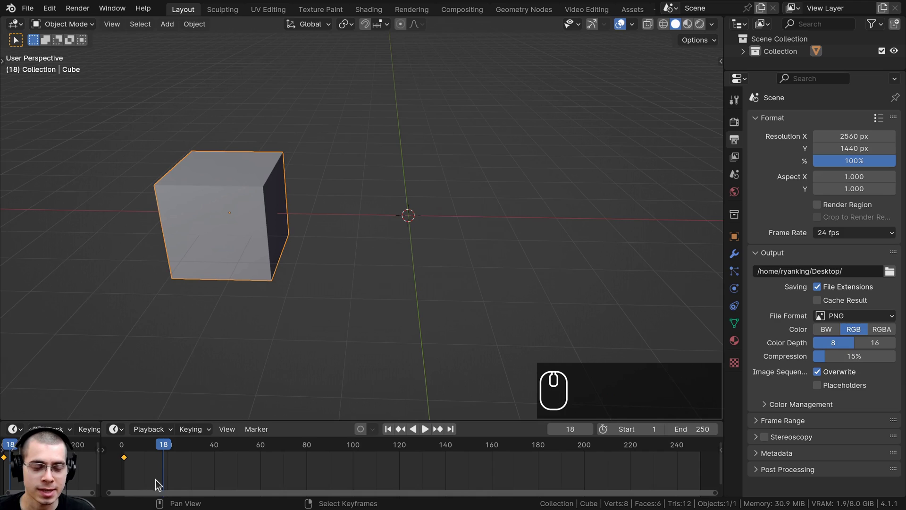
Adjust the viewport and bring up the cube's context menu to reach its transform values.
drag(264, 204, 218, 217)
key(a)
right_click(218, 218)
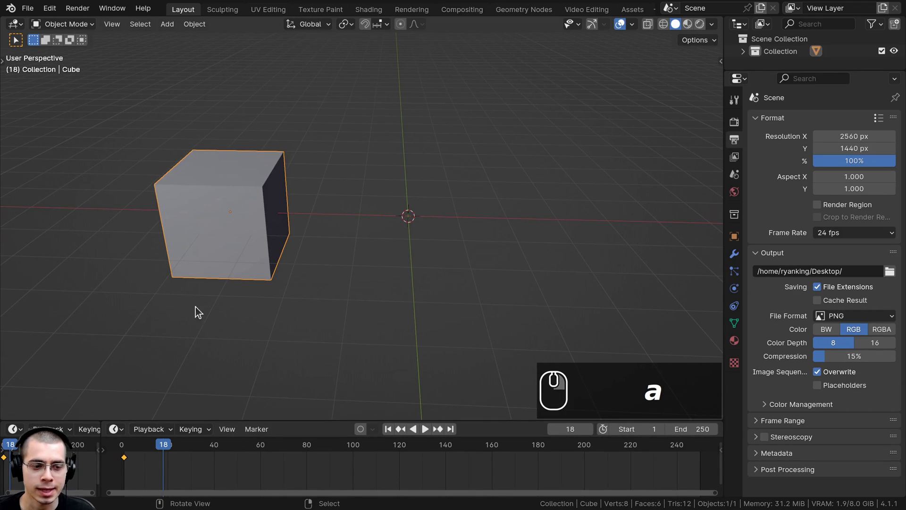
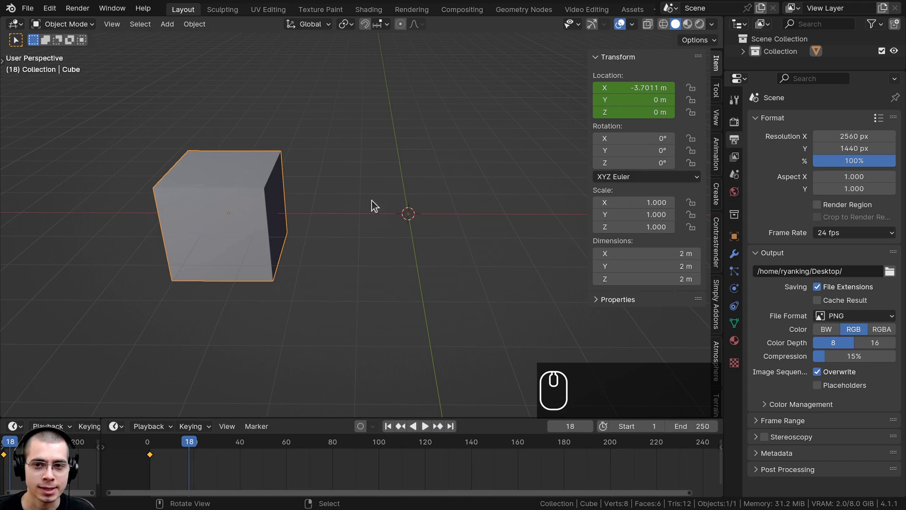
Show the sidebar with the cube's keyframed location of X −3.7011 m.
click(721, 67)
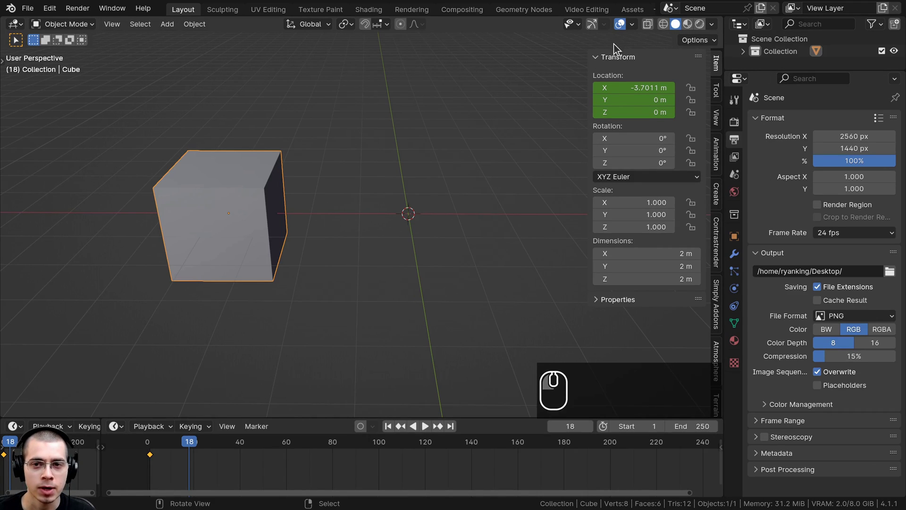
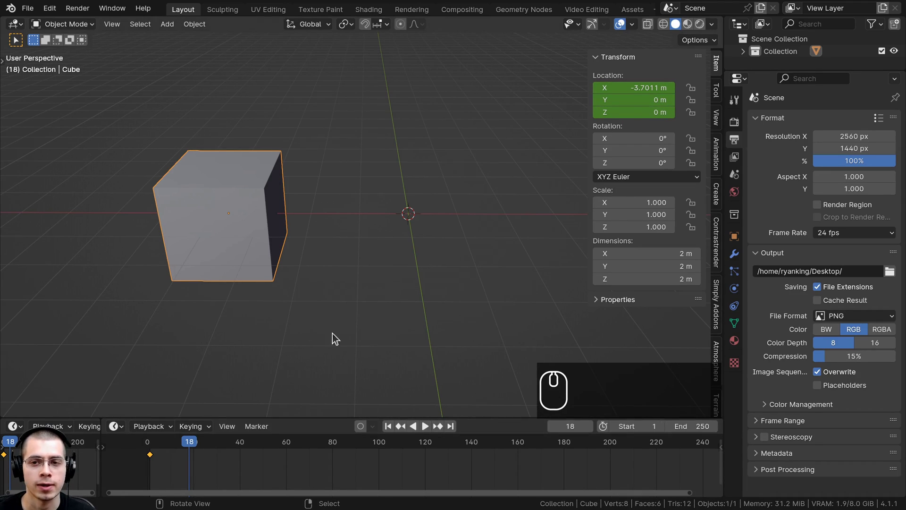
Back at frame 1, keyframe the cube's 84° Y rotation, then scrub to frame 40.
drag(192, 449, 153, 455)
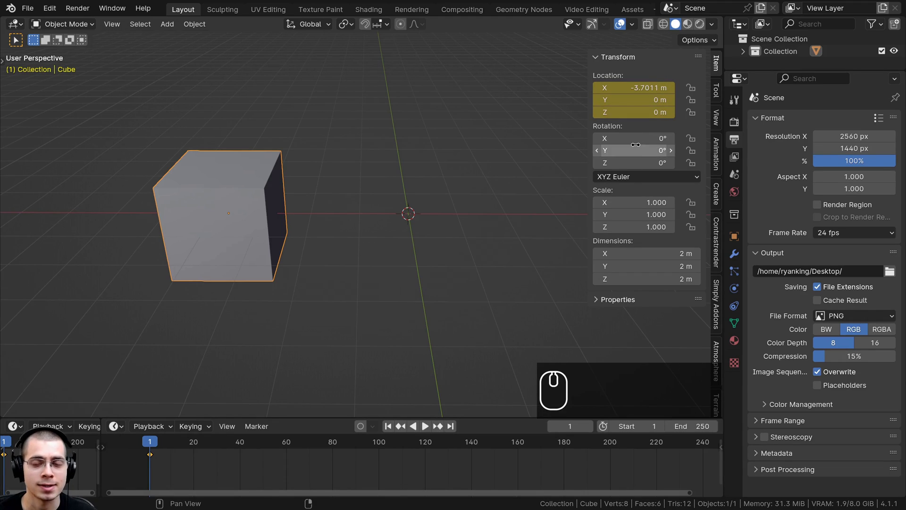
key(ctrl+b)
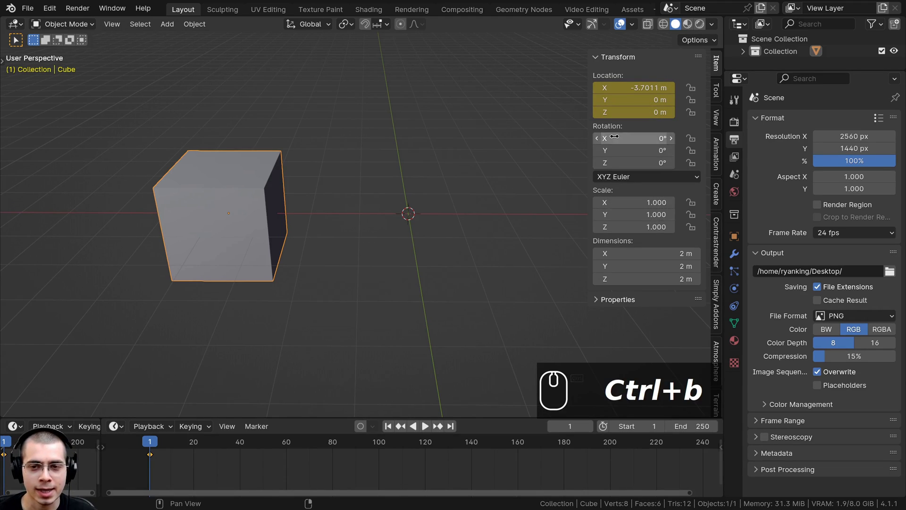
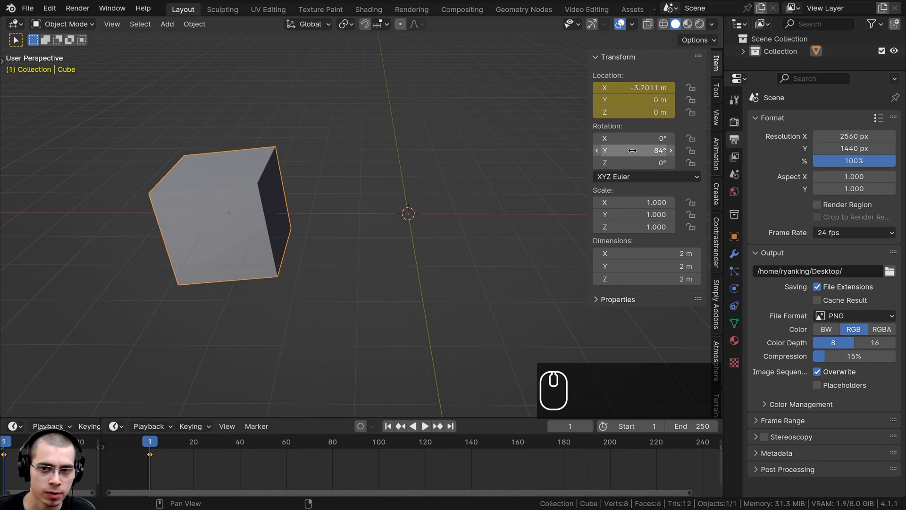
key(i)
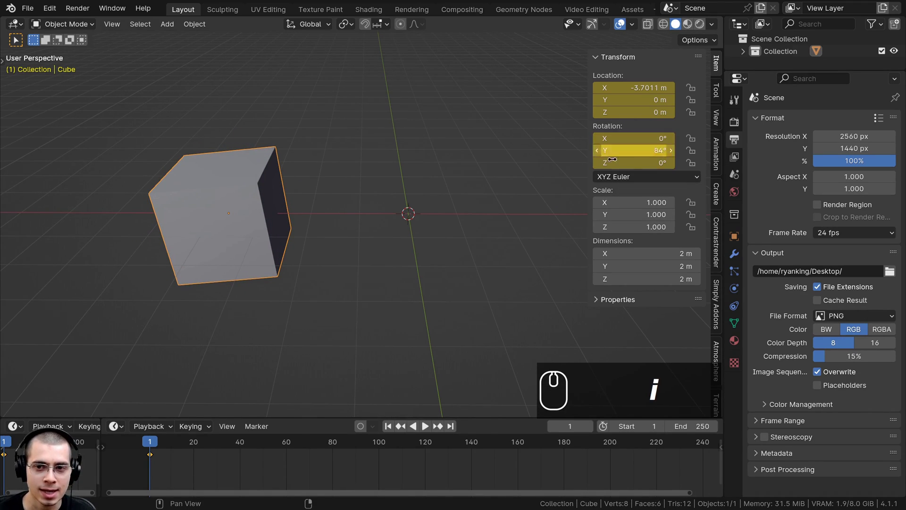
drag(194, 442, 276, 441)
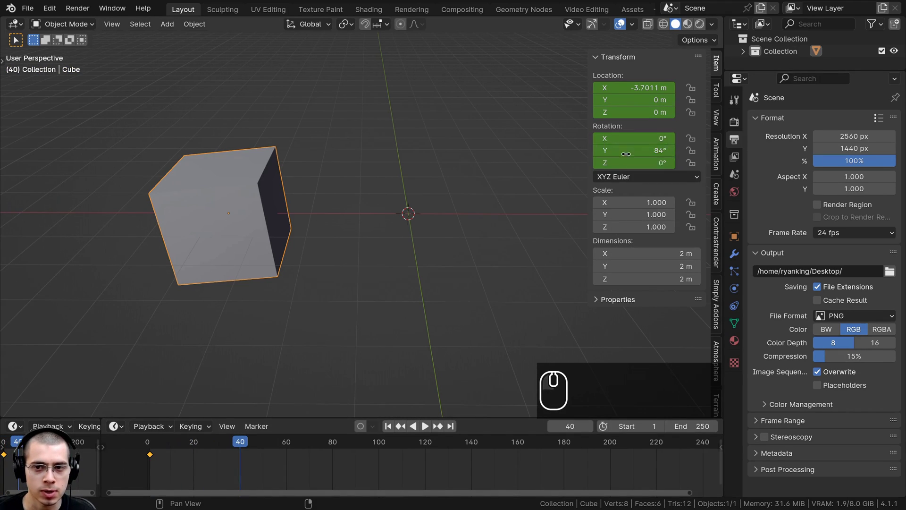
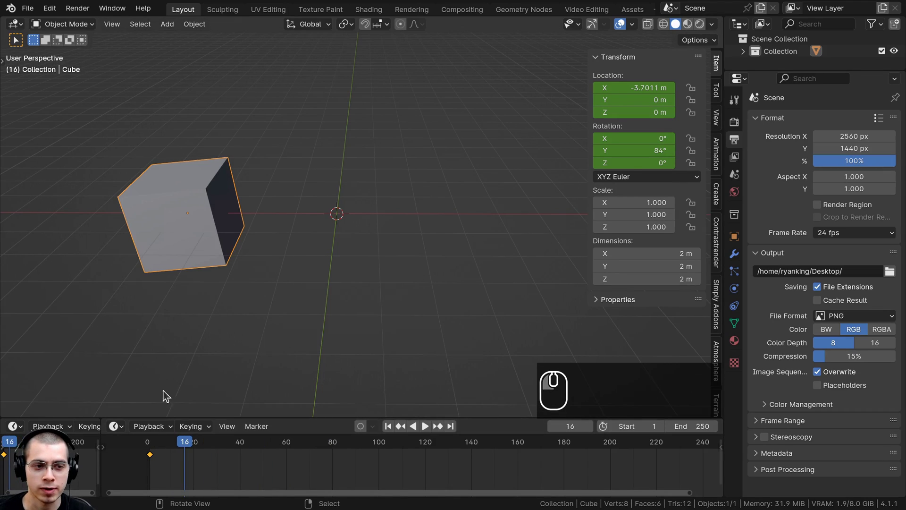
At frame 100 move the cube right to X 3.3723 m and key its Location there.
drag(194, 451, 386, 402)
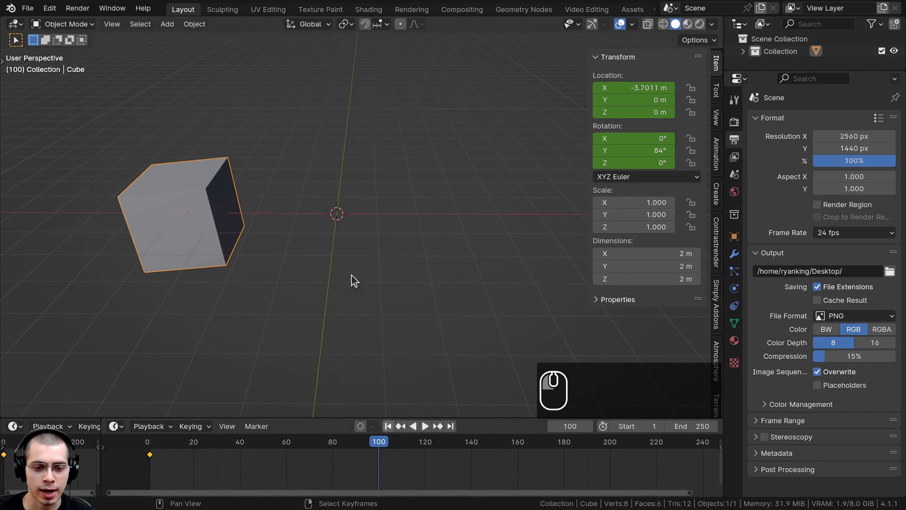
key(g)
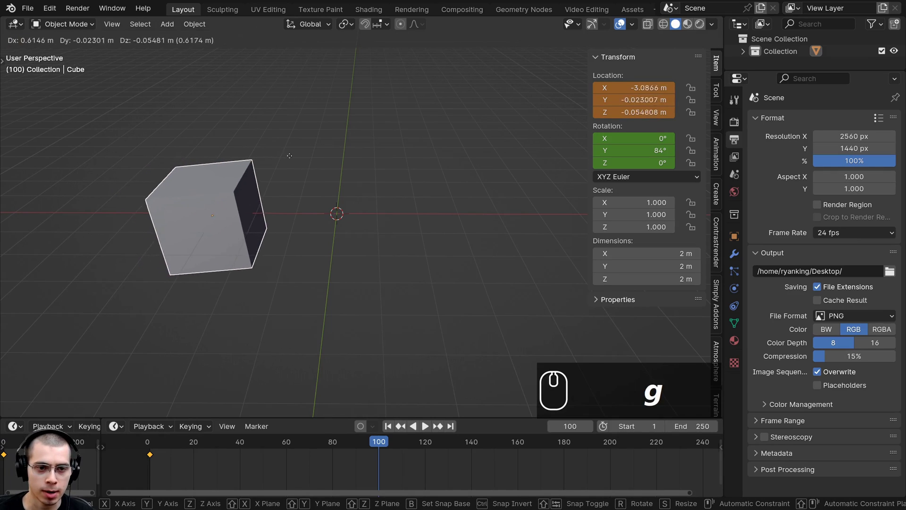
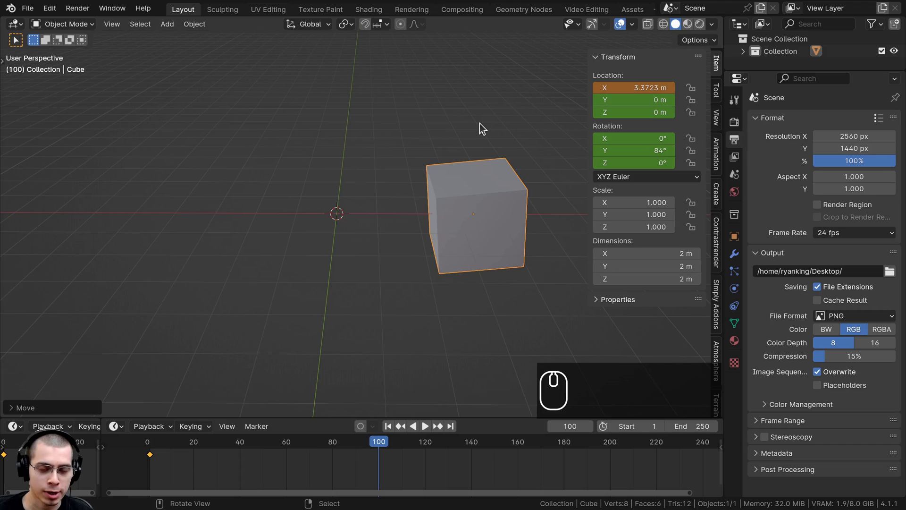
key(k)
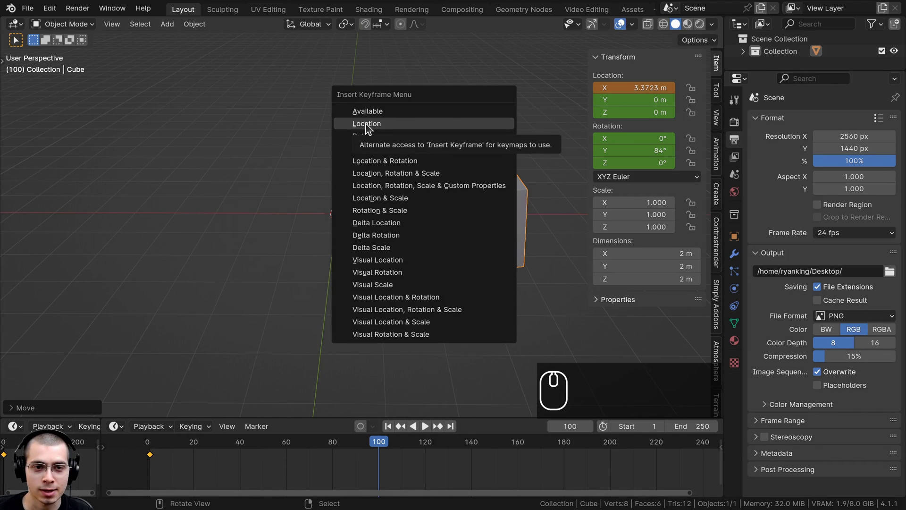
click(369, 126)
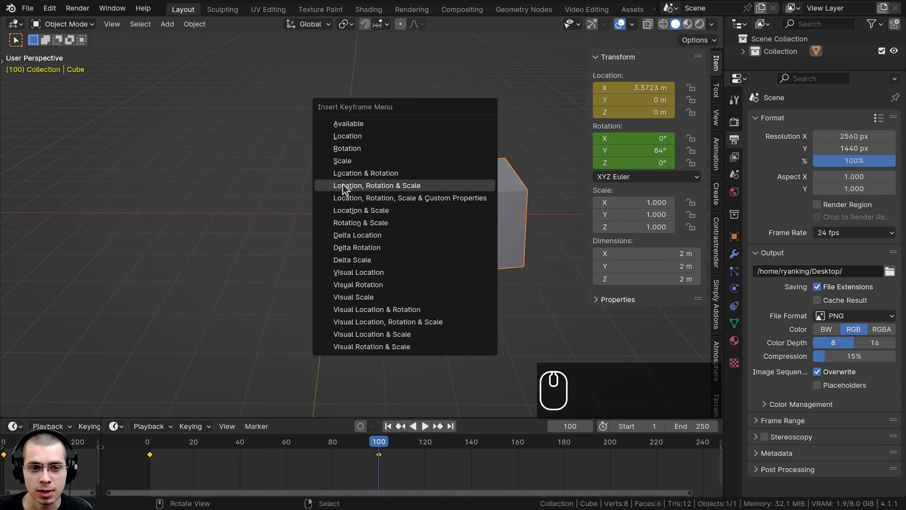
click(357, 146)
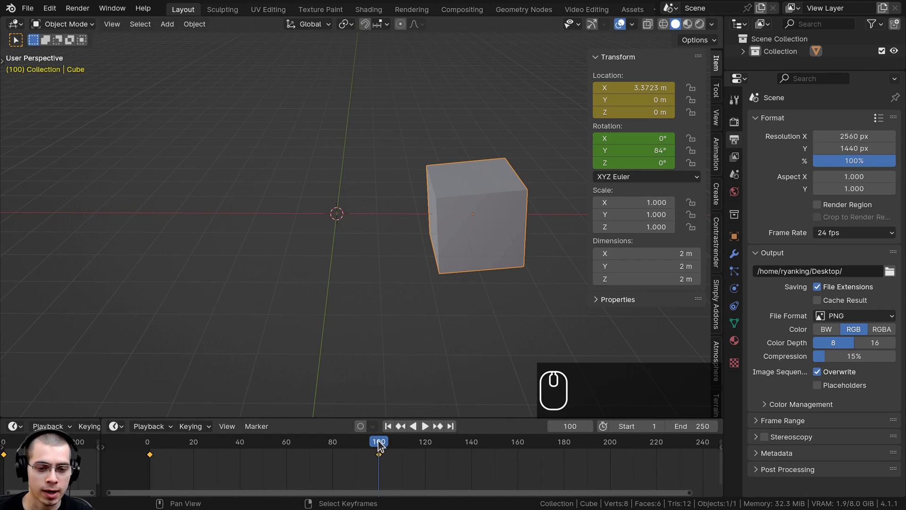
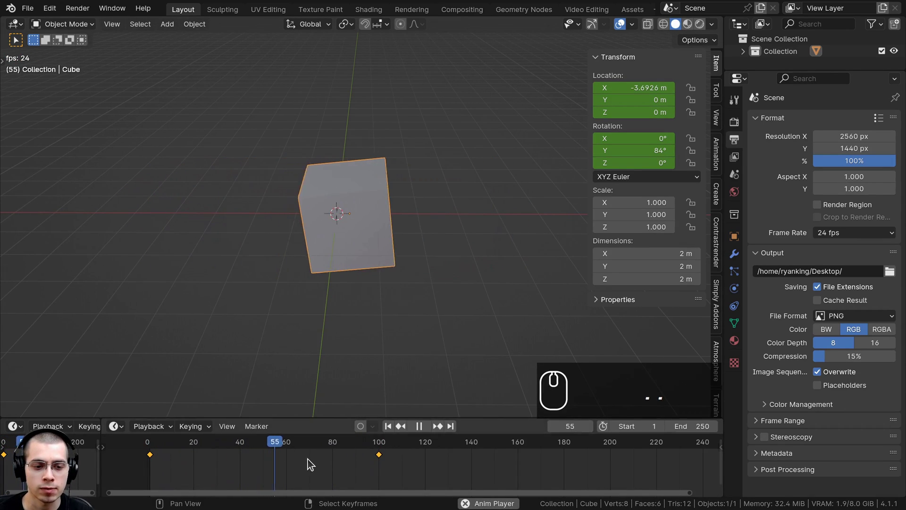
drag(333, 442, 365, 491)
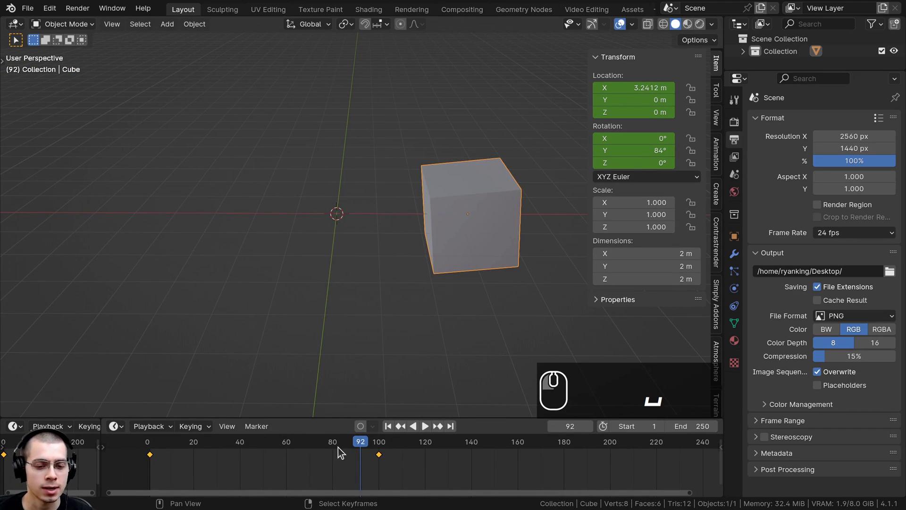
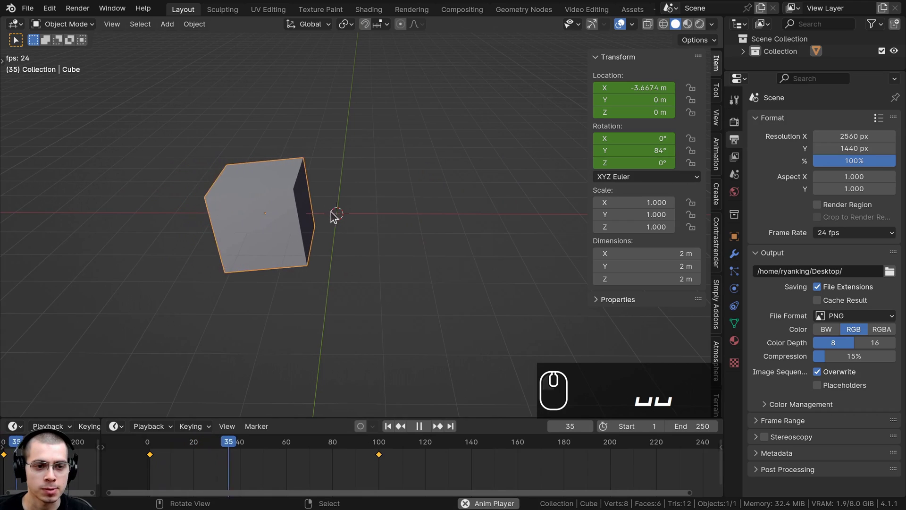
click(440, 199)
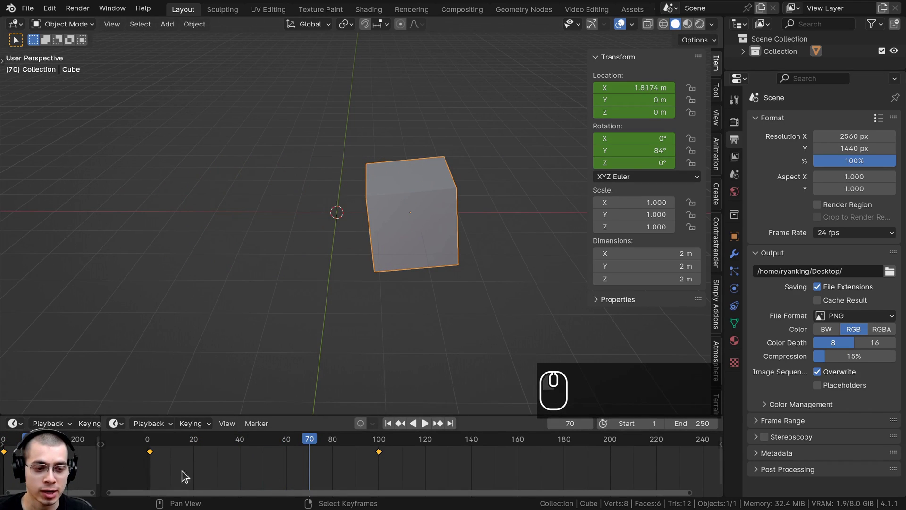
key(a)
key(a)
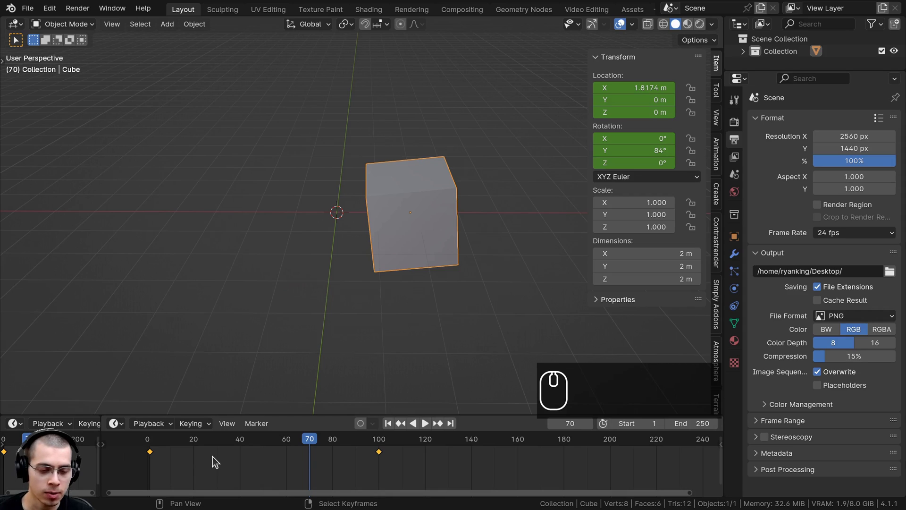
Slide the selected keyframes later along the timeline, panning and zooming to place them.
key(g)
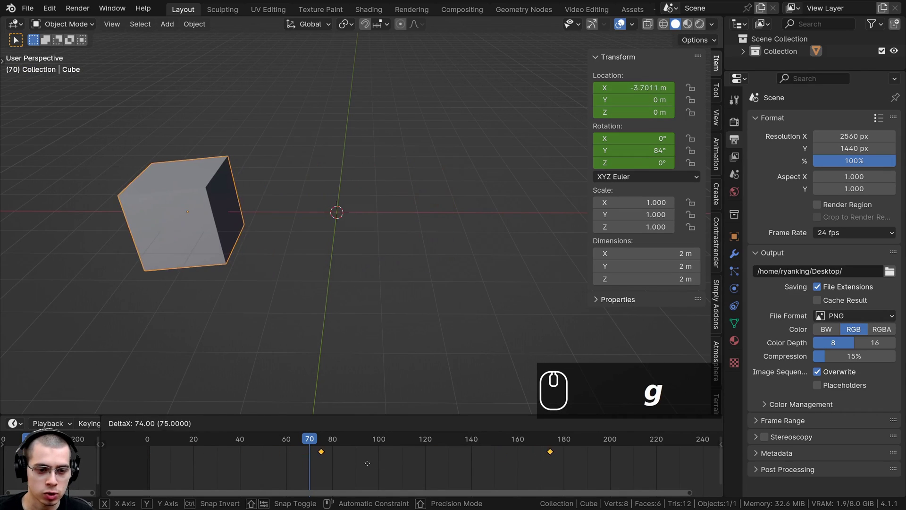
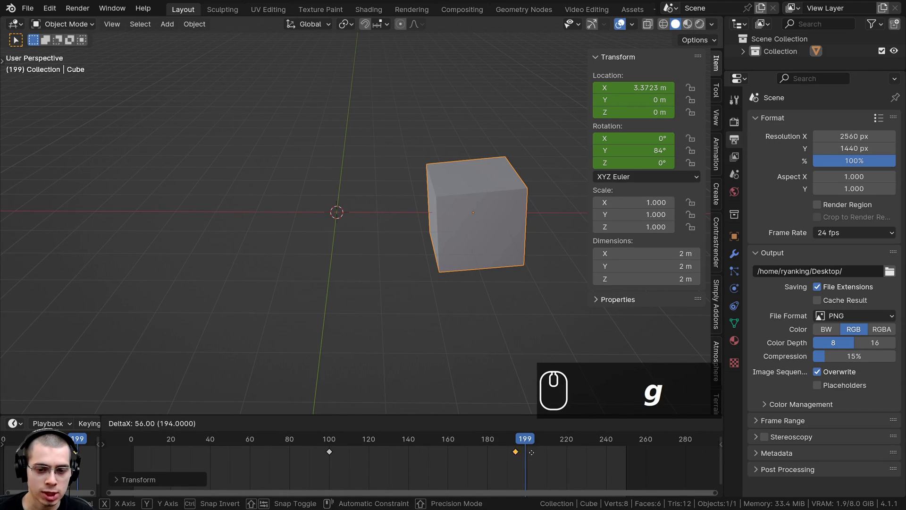
drag(394, 458, 324, 458)
key(space)
scroll(up, 3)
key(g)
drag(243, 463, 439, 460)
scroll(down, 3)
middle_click(294, 466)
text(g⎵gg)
Nudge the keys closer together around frames 100–123 and settle at frame 98.
scroll(down, 3)
drag(574, 469, 543, 465)
text(g⎵ggg⎵ggg)
key(ctrl+b)
drag(345, 461, 322, 458)
drag(323, 458, 287, 459)
scroll(down, 3)
drag(286, 459, 294, 457)
drag(293, 457, 316, 441)
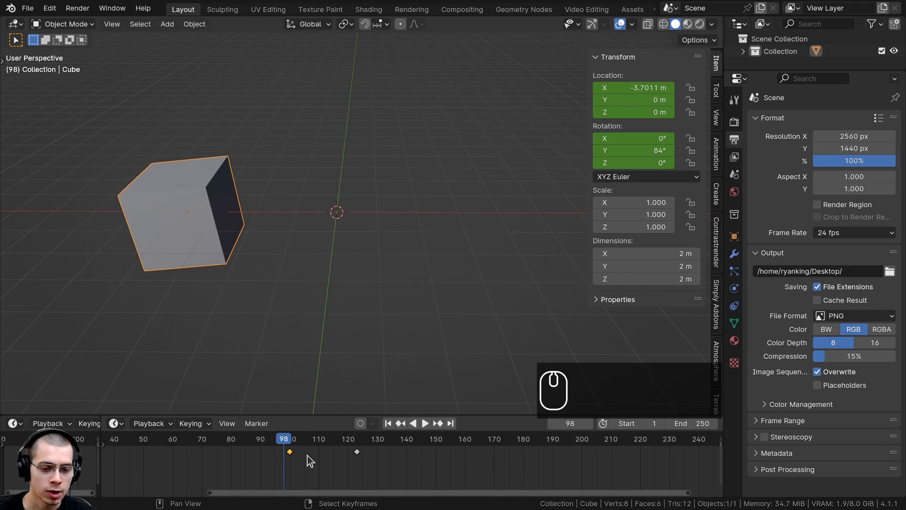
key(x)
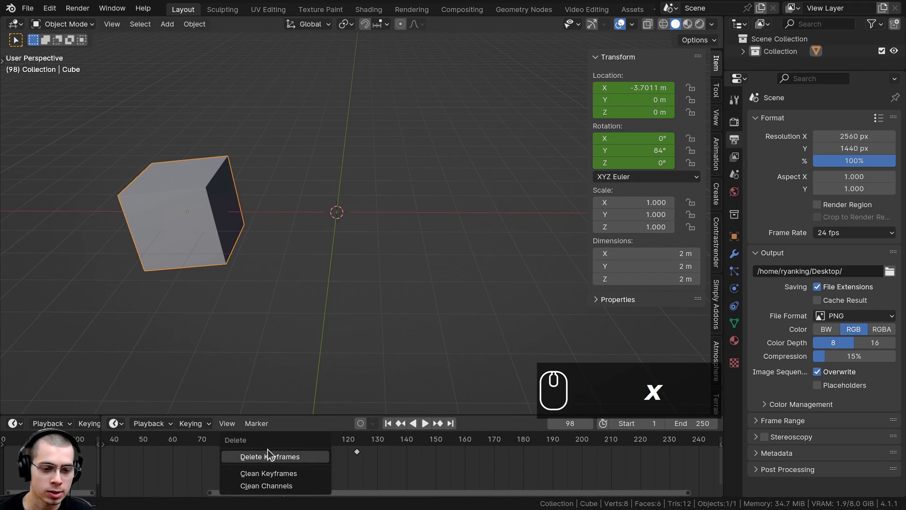
key(Delete)
key(ctrl+z)
drag(288, 447, 361, 458)
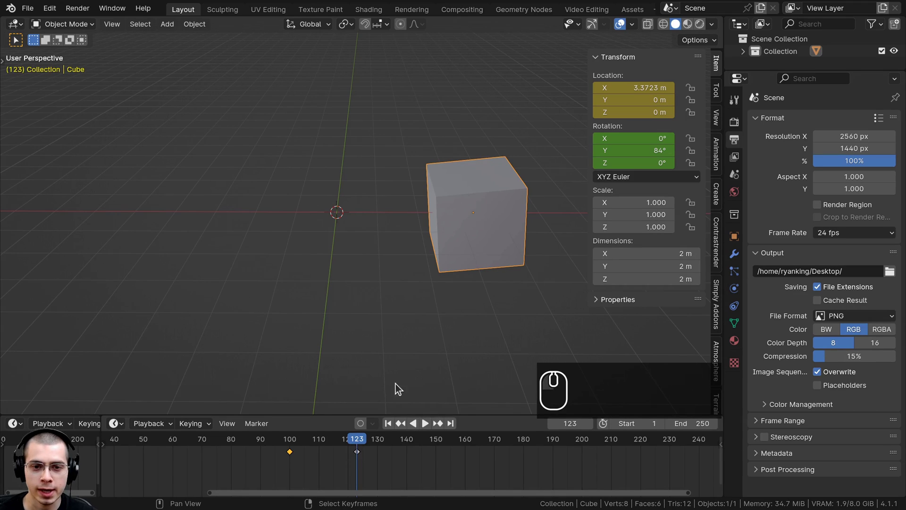
key(g)
Raise the cube along Z and key its Location at frame 123, scrubbing back to preview the rise.
key(z)
click(478, 119)
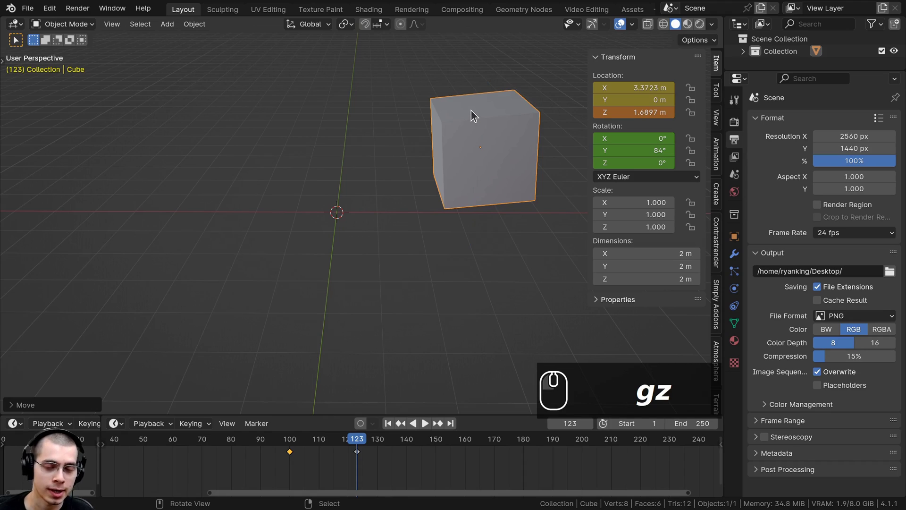
key(k)
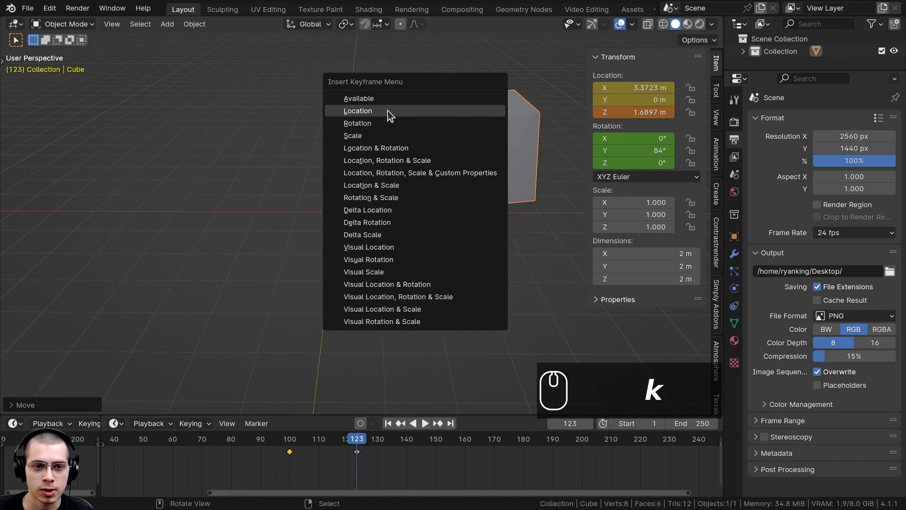
click(390, 116)
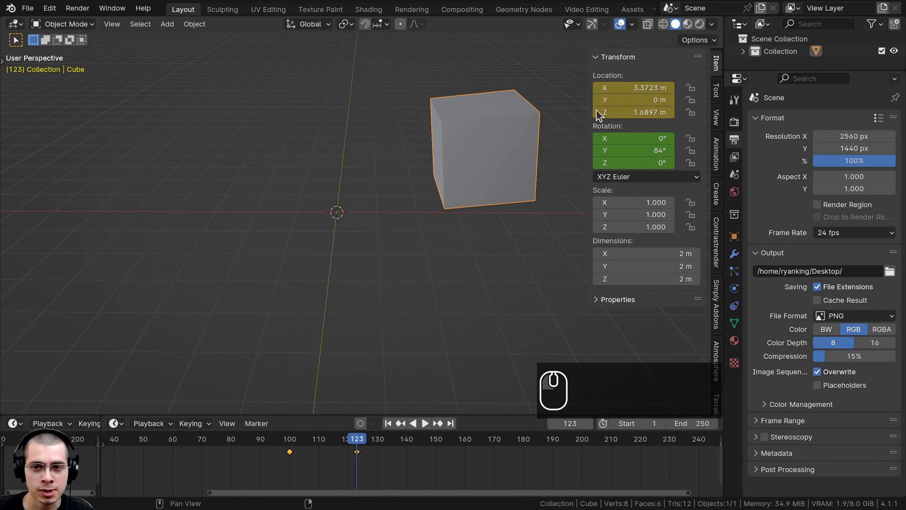
drag(354, 446, 314, 453)
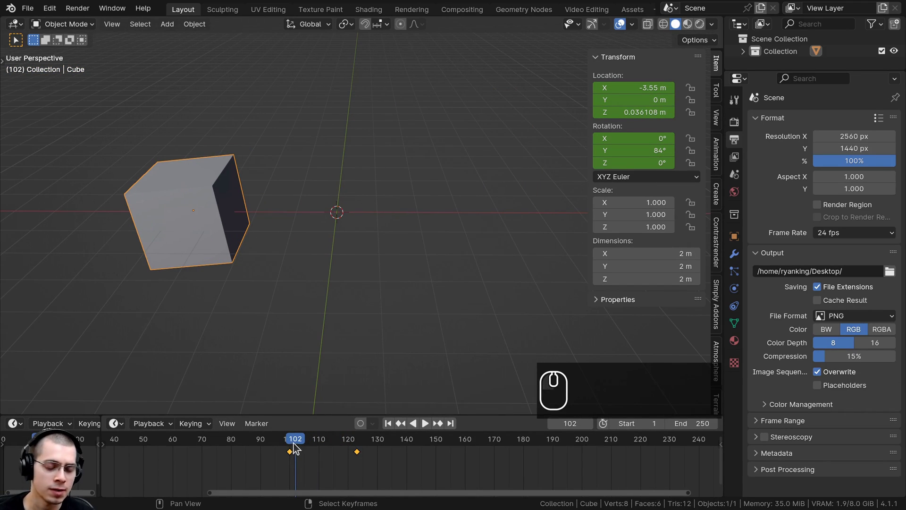
Play the slide animation, select the later keyframe and delete it.
click(293, 448)
key(space)
drag(301, 445, 384, 111)
drag(356, 207, 414, 220)
key(space)
middle_click(449, 183)
key(ctrl+b)
drag(288, 443, 364, 385)
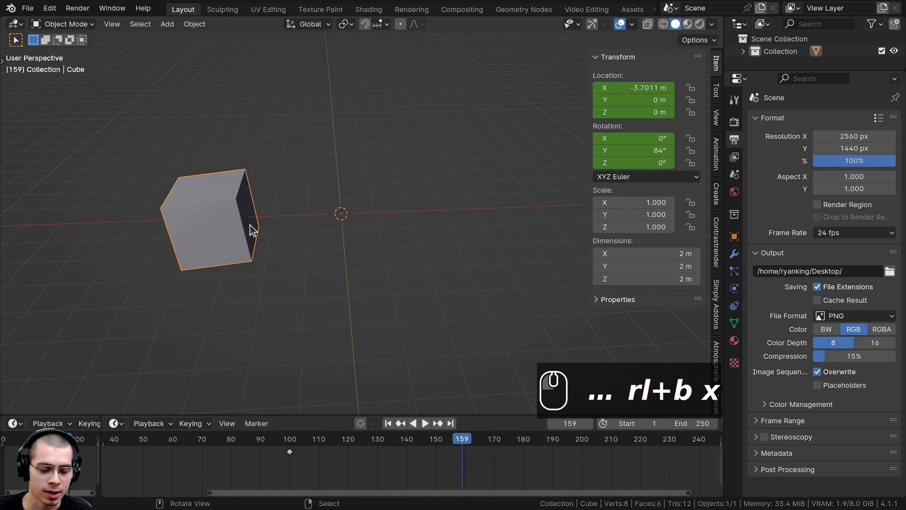
Rotate the cube freely, key its location at frame 159, and scrub back to frame 100.
key(g)
click(470, 128)
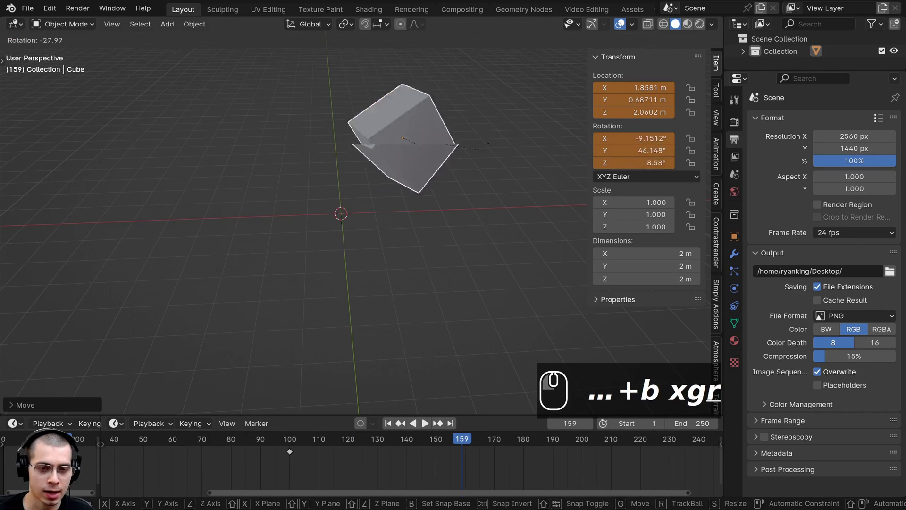
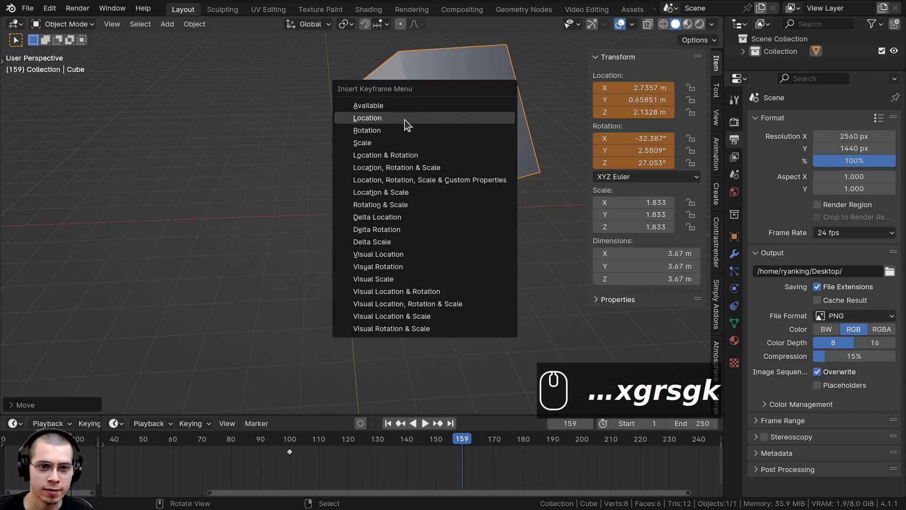
click(391, 125)
drag(444, 444, 314, 365)
drag(297, 446, 297, 434)
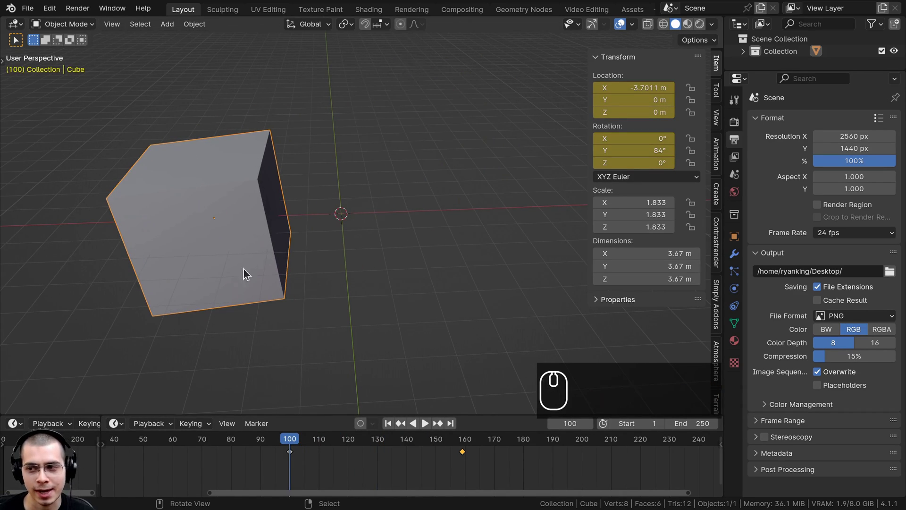
Clear the keyframes, reset rotation and scale (Alt+R, Alt+S), and start moving the cube along X.
drag(305, 453, 443, 211)
key(k)
key(alt+s)
drag(332, 466, 408, 232)
key(g)
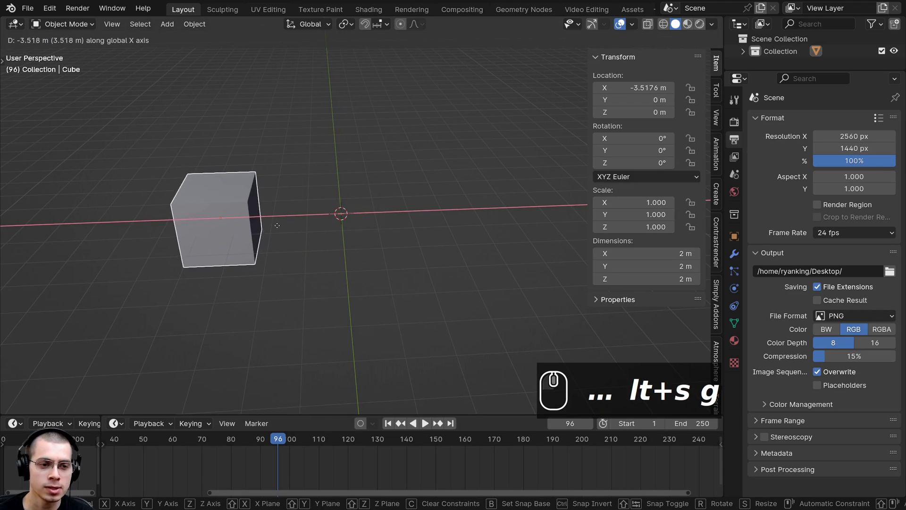
Slide the cube along X and keyframe its location, rotation and scale at frame 96.
drag(278, 229, 244, 166)
key(k)
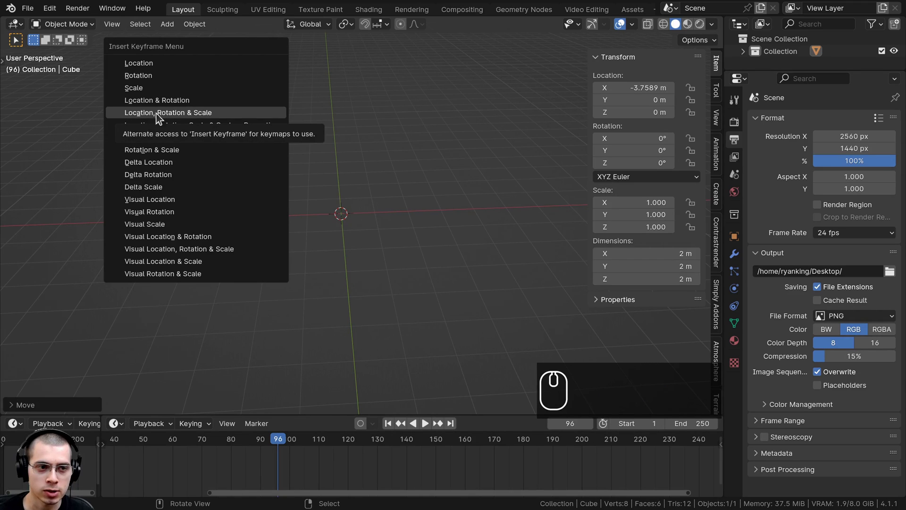
click(202, 116)
At frame 167, move and enlarge the cube to scale 1.605 and keyframe location, rotation and scale.
drag(287, 444, 495, 433)
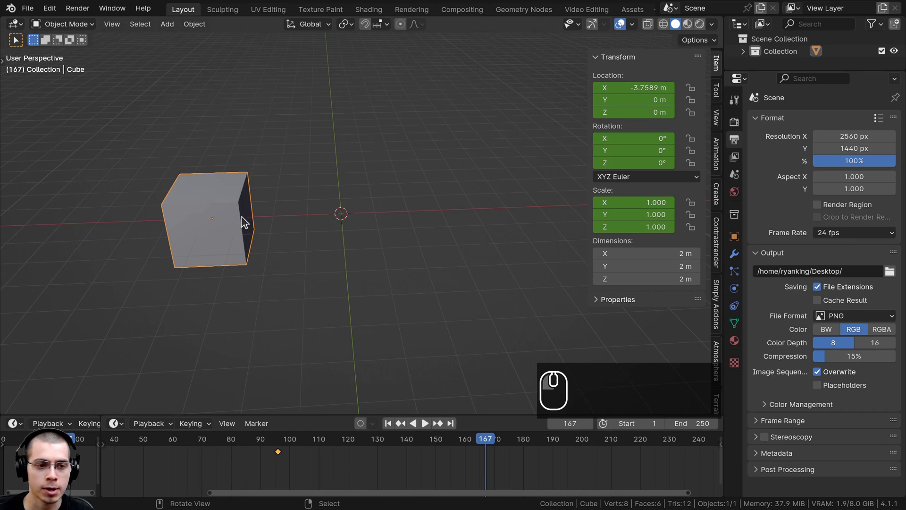
key(g)
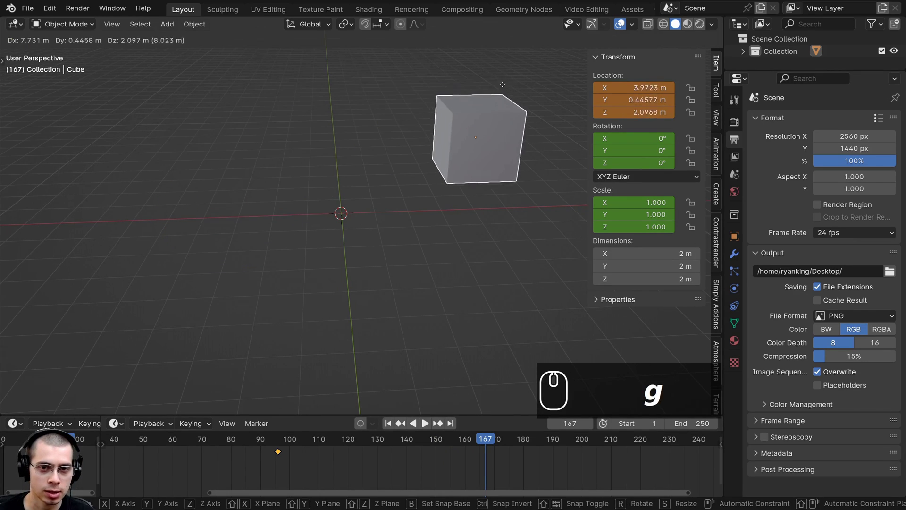
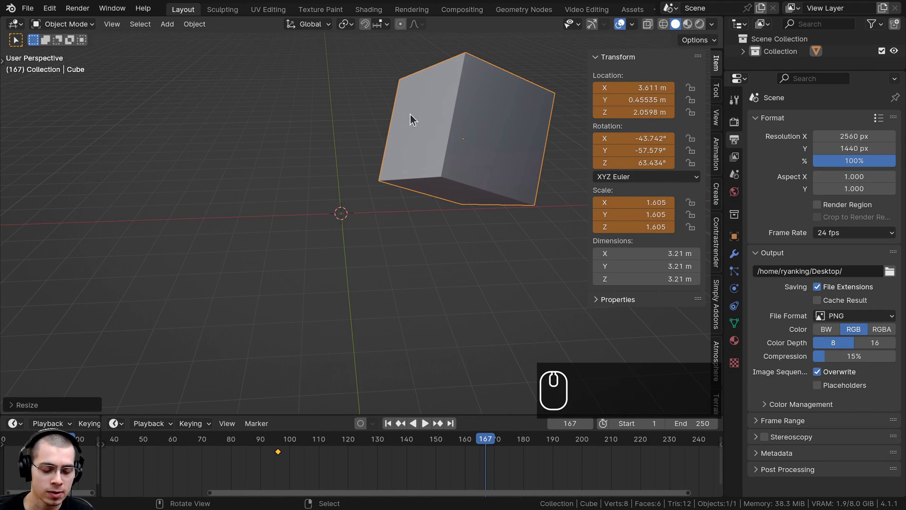
drag(417, 116, 306, 111)
key(k)
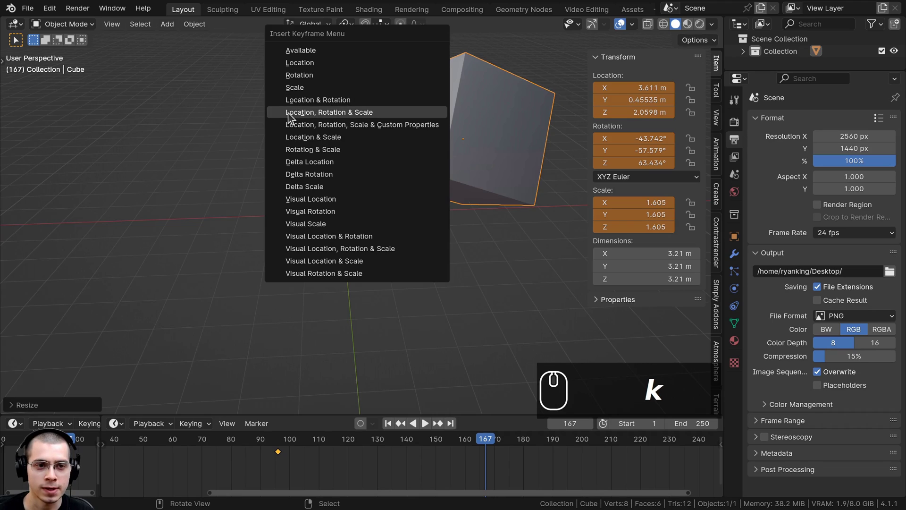
drag(372, 120, 291, 457)
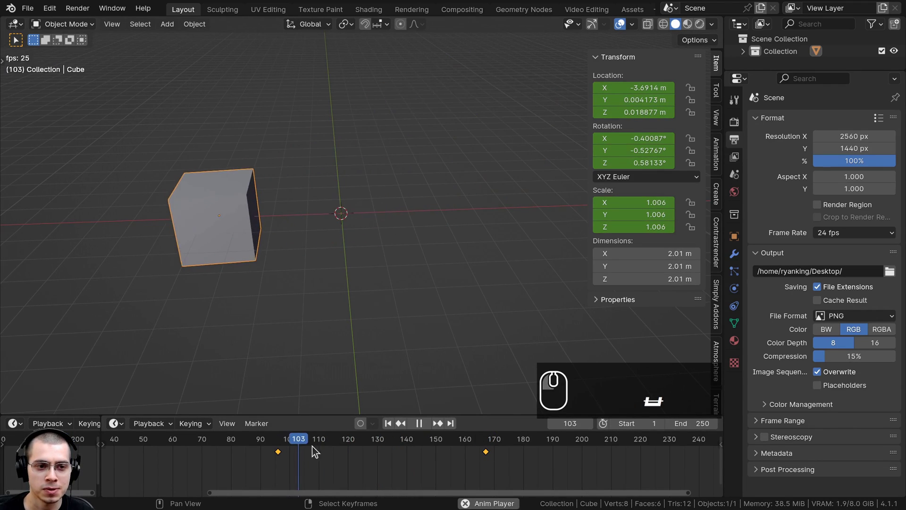
key(space)
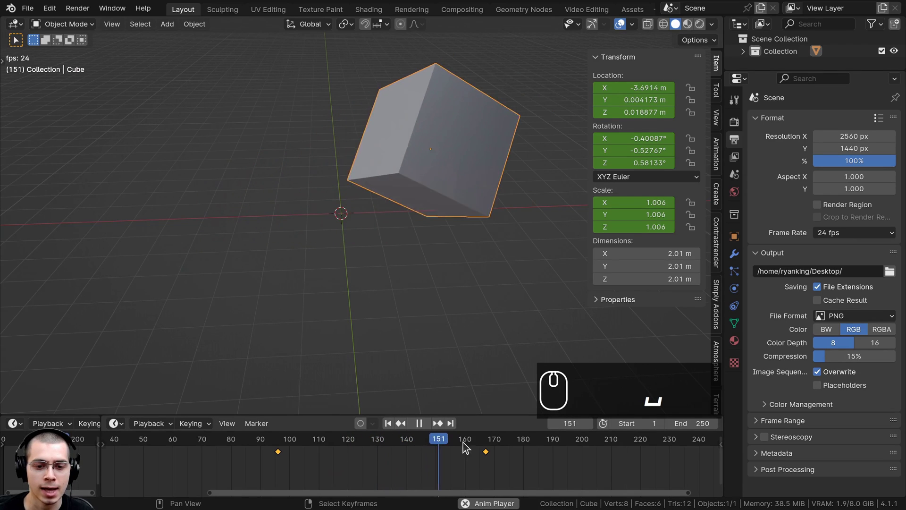
key(space)
drag(482, 446, 419, 440)
drag(402, 450, 365, 390)
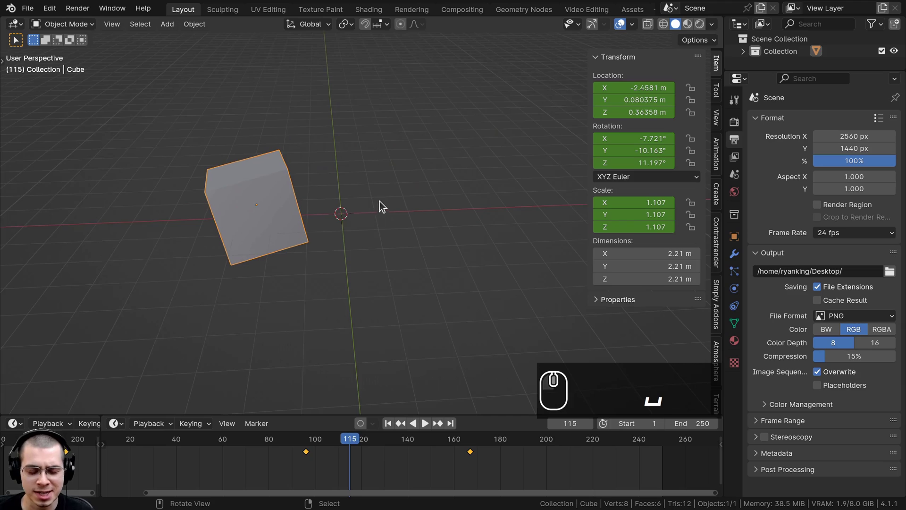
key(k)
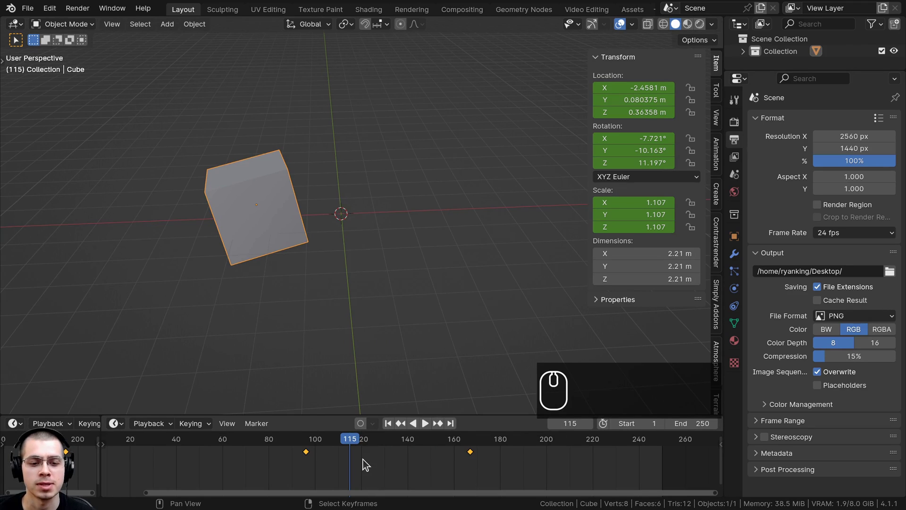
Delete all the cube's existing keyframes, sit at frame 89 and switch automatic keying on.
key(x)
key(x)
click(348, 454)
click(295, 460)
click(362, 427)
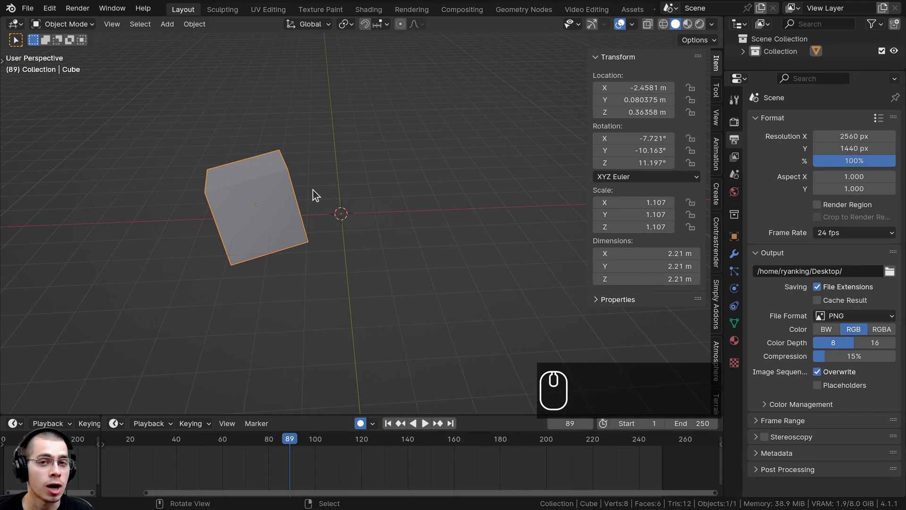
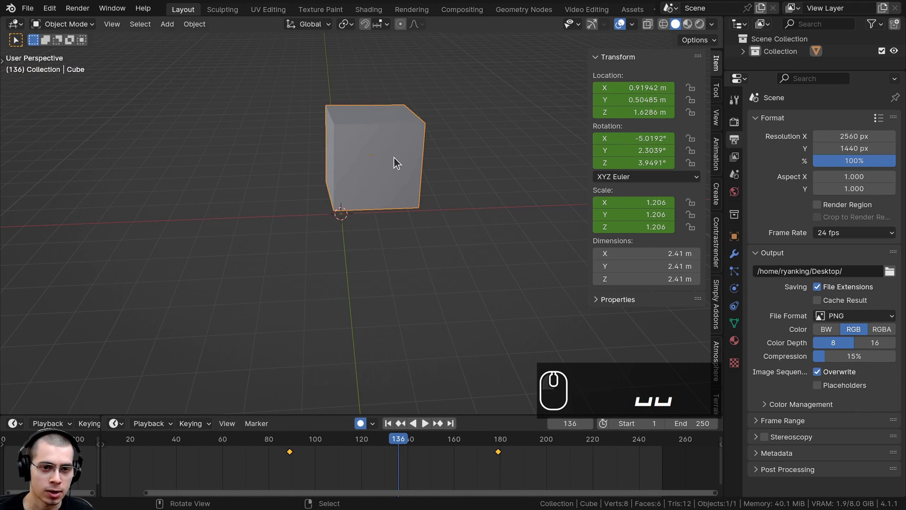
Raise the cube along Z at frame 136 so auto keying records a mid-animation keyframe.
key(g)
key(z)
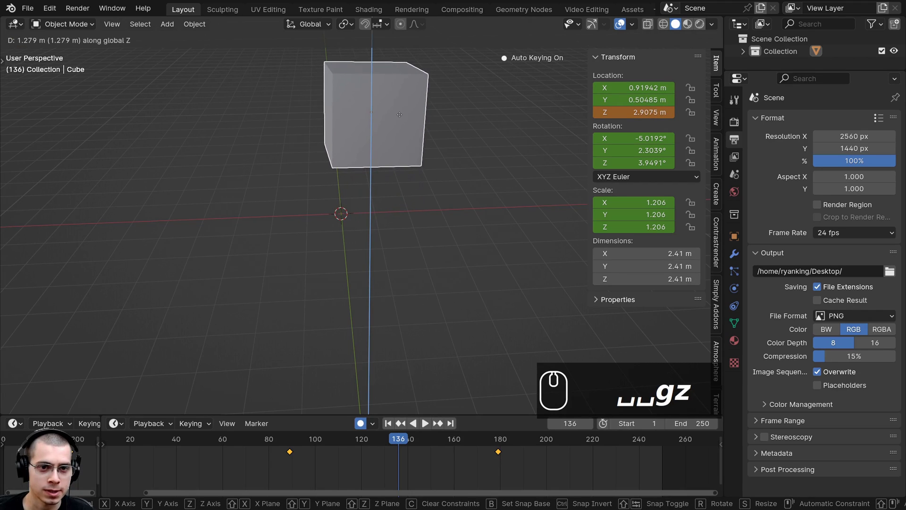
click(402, 121)
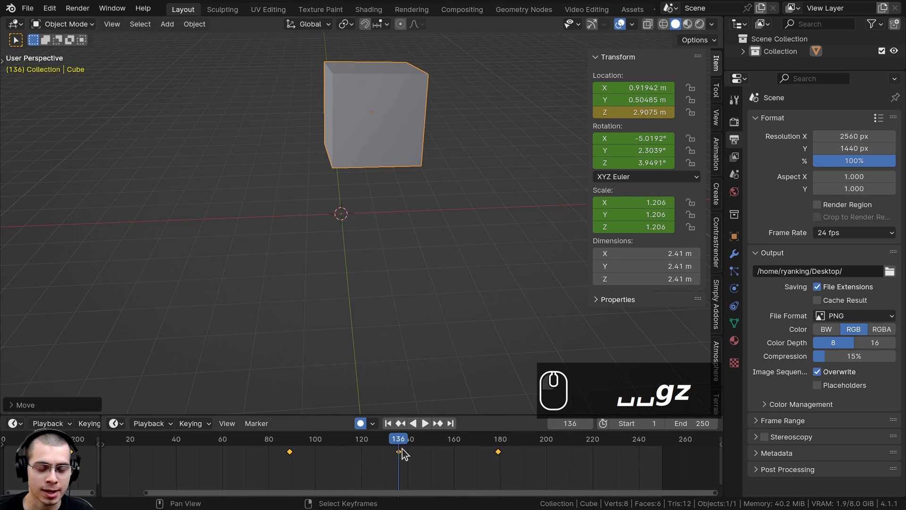
Scrub through the frames to preview the lift, then switch automatic keying off.
drag(396, 454, 289, 465)
key(space)
drag(318, 458, 398, 452)
drag(400, 451, 363, 425)
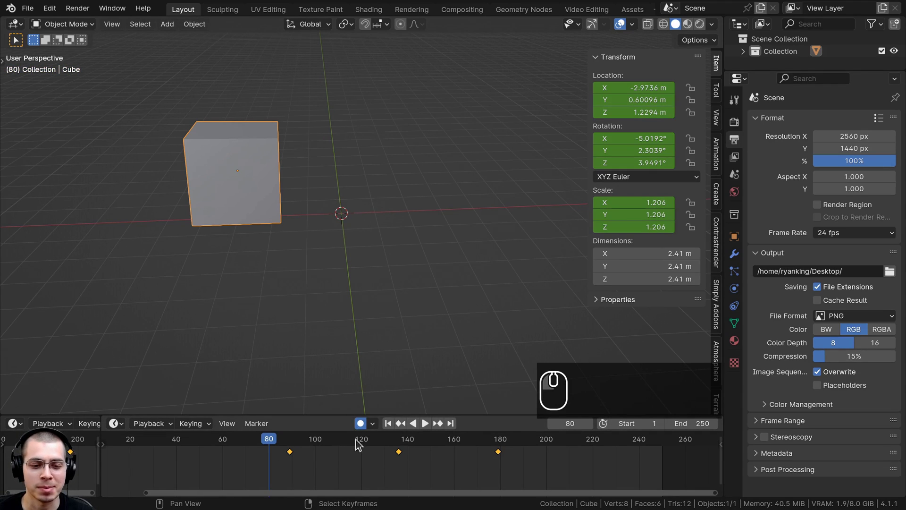
drag(289, 456, 401, 479)
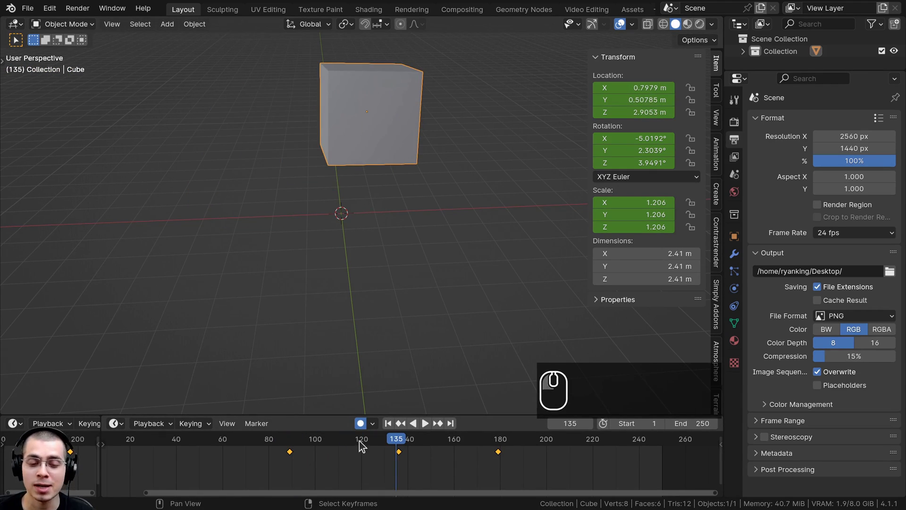
click(364, 428)
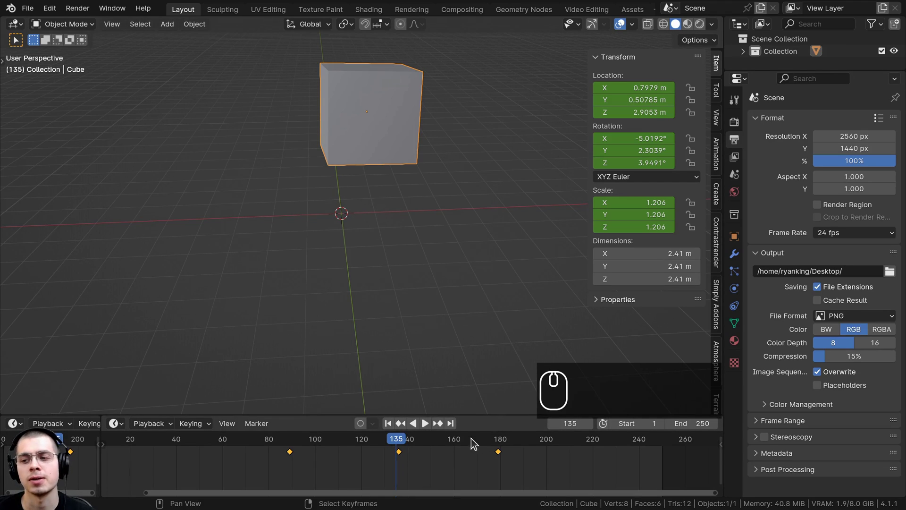
Preview the motion, check the frame 136 raised pose at Z 2.9075 m and select all keyframes.
click(362, 426)
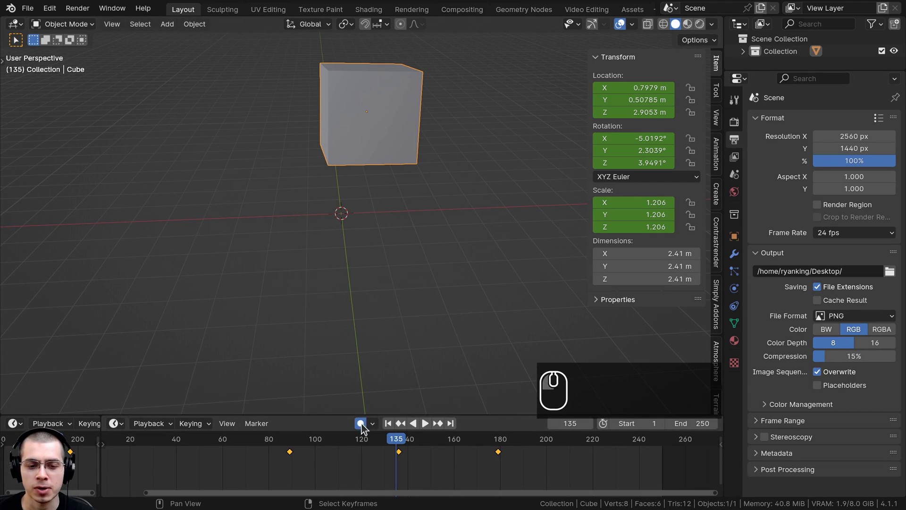
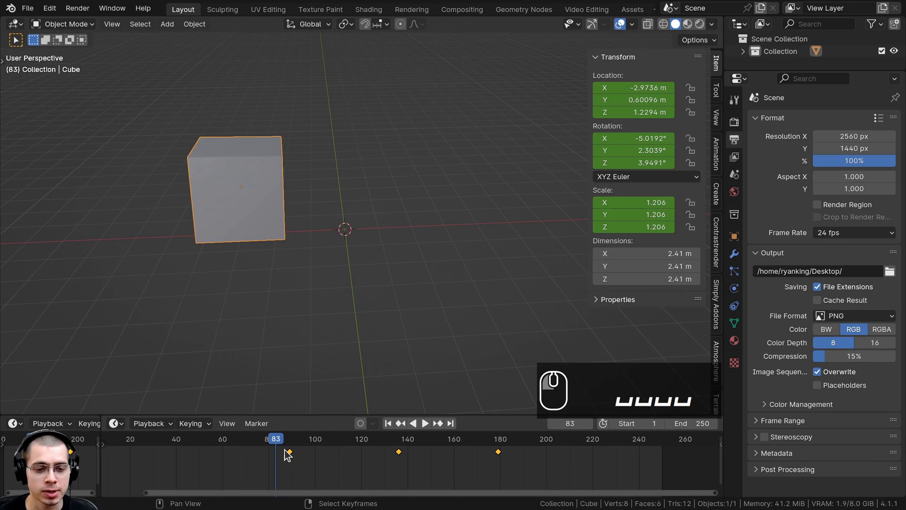
key(space)
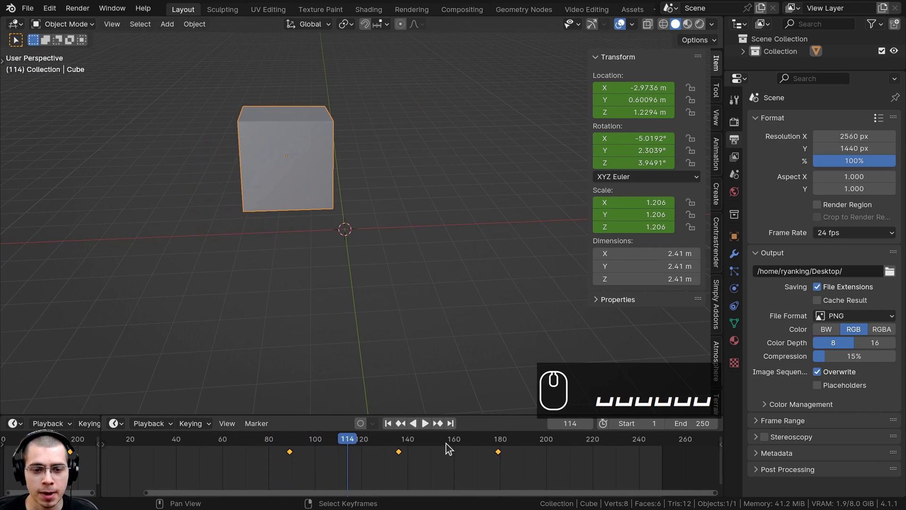
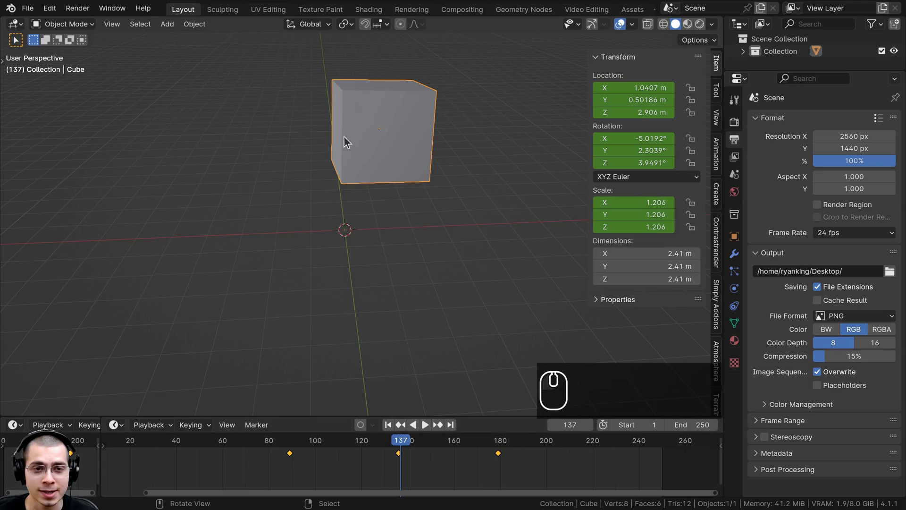
drag(413, 449, 398, 482)
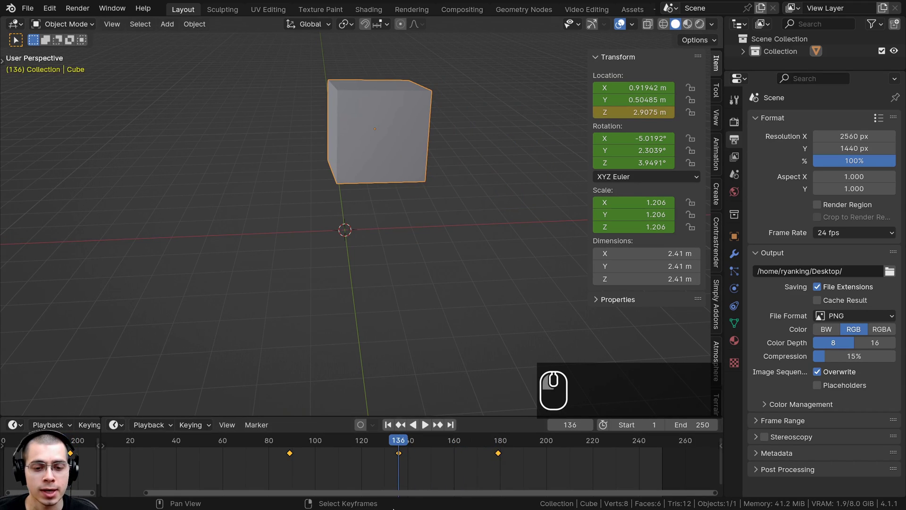
key(a)
key(a)
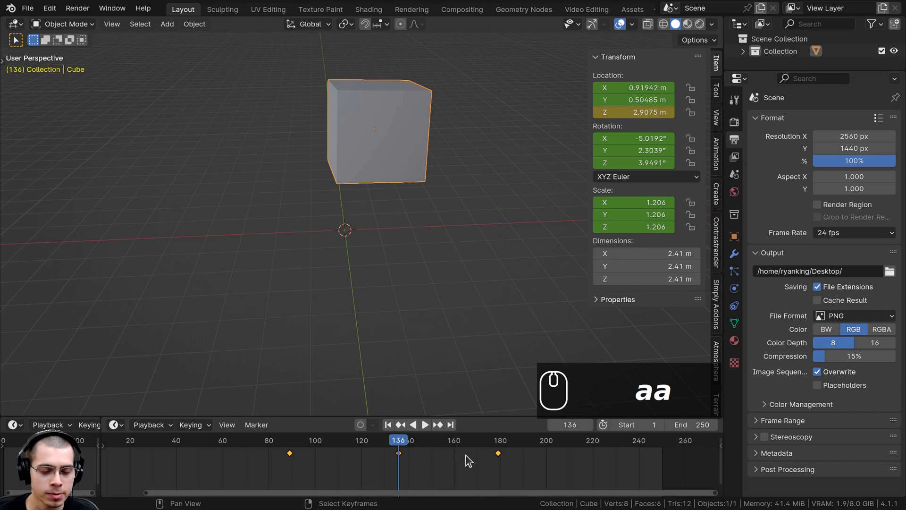
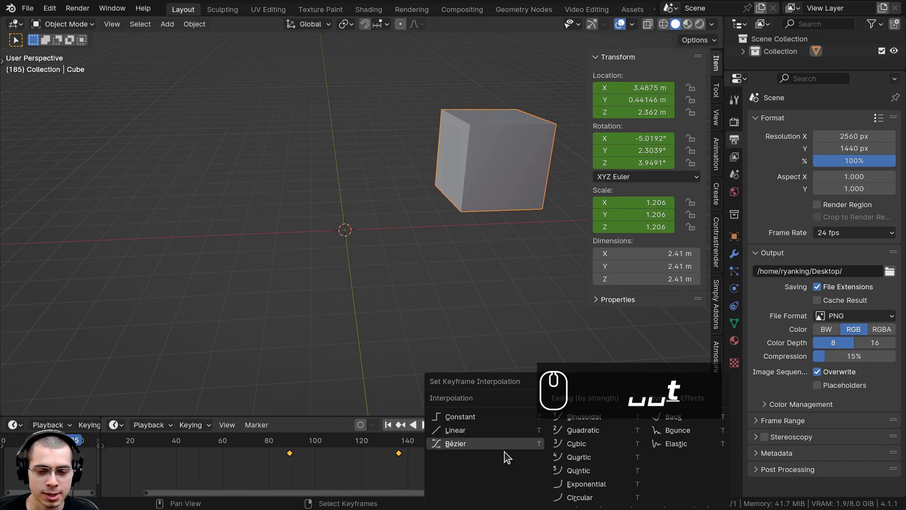
Set the keyframes to Bezier interpolation and play the eased motion.
click(459, 435)
drag(510, 466, 271, 462)
key(t)
drag(268, 448, 240, 444)
key(space)
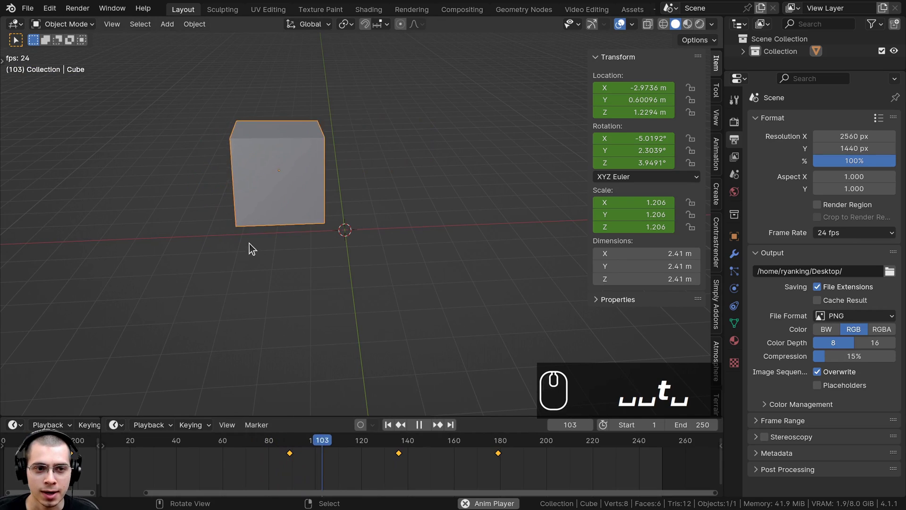
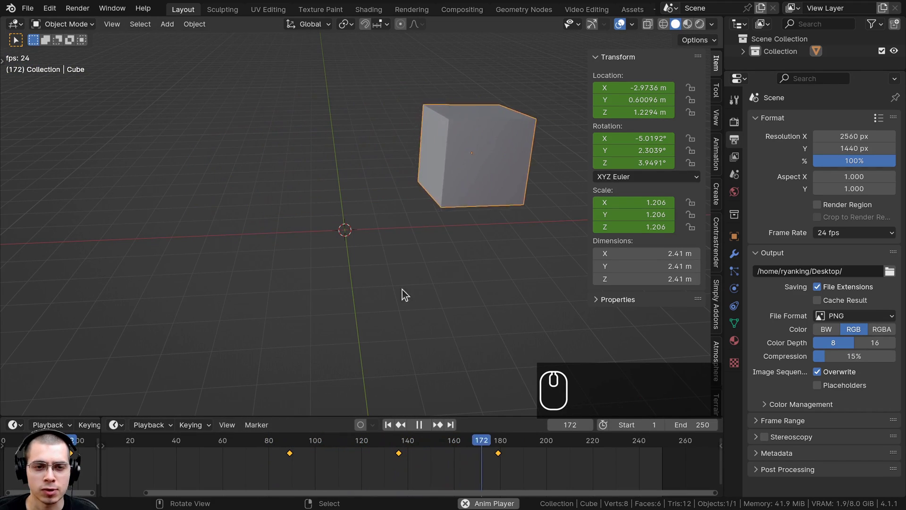
key(space)
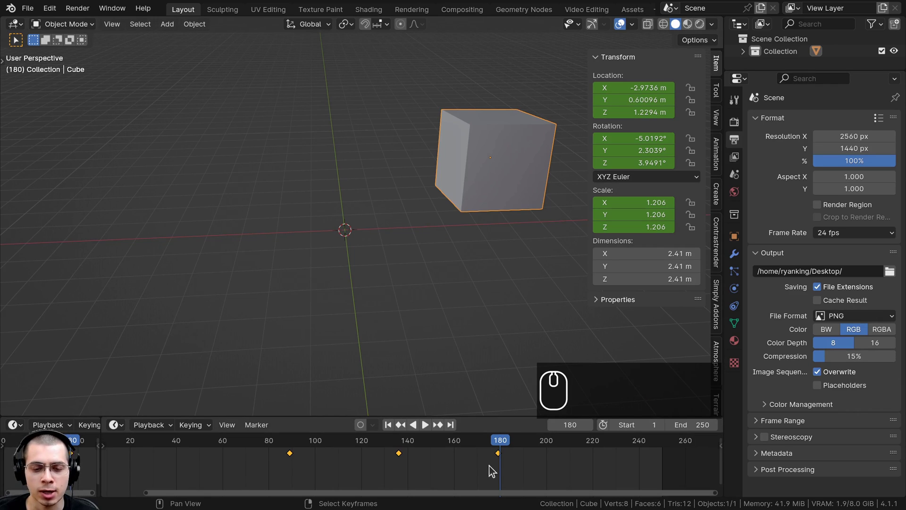
Pause at frame 115, select all keyframes and reopen the interpolation mode list.
drag(502, 448, 291, 457)
key(space)
key(space)
key(t)
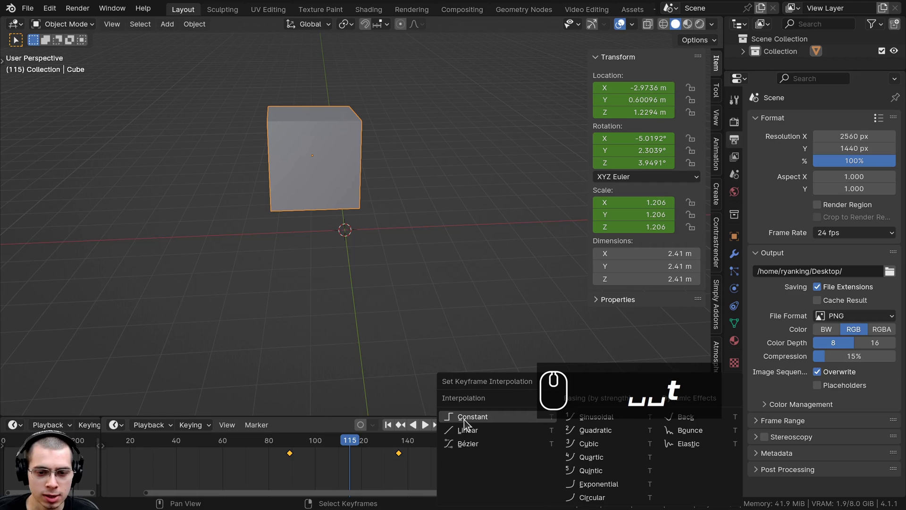
Set the keyframes to constant interpolation and scrub to see the cube jump between poses.
click(474, 421)
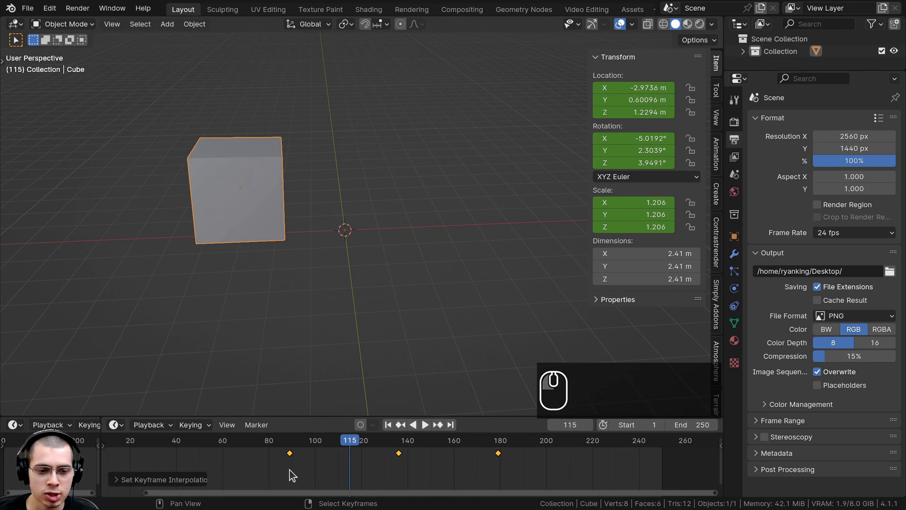
click(288, 475)
drag(298, 461, 365, 470)
drag(294, 447, 382, 447)
drag(388, 444, 329, 448)
key(space)
Replay and scrub the stepped animation, pausing at frame 145.
drag(383, 450, 473, 489)
key(space)
drag(496, 460, 332, 476)
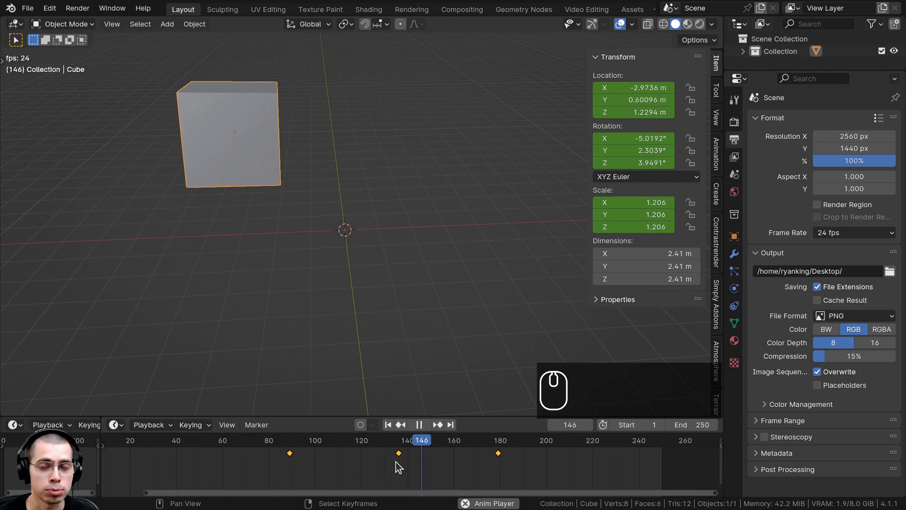
key(space)
drag(489, 458, 383, 477)
drag(427, 488, 442, 458)
Switch the keyframes back to smooth Bézier interpolation from the T menu.
key(t)
key(t)
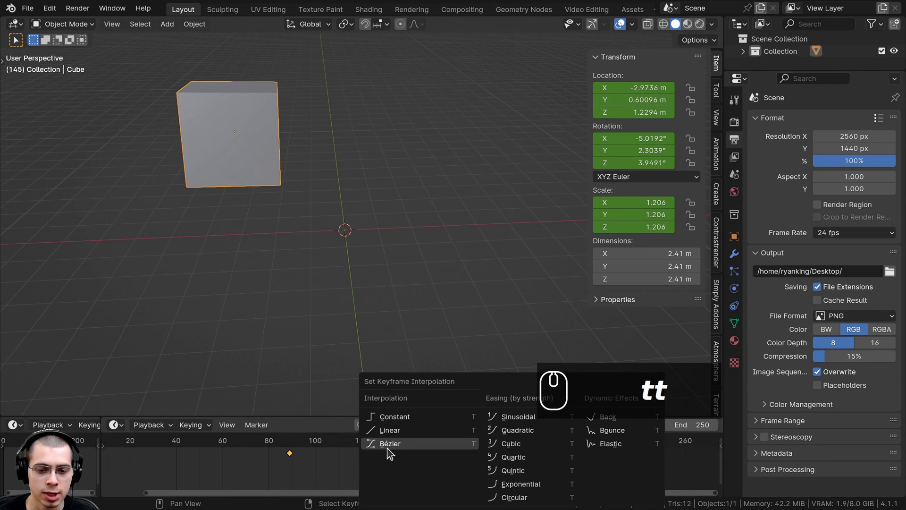
click(392, 451)
click(375, 470)
key(space)
click(305, 487)
text(tt)
click(462, 449)
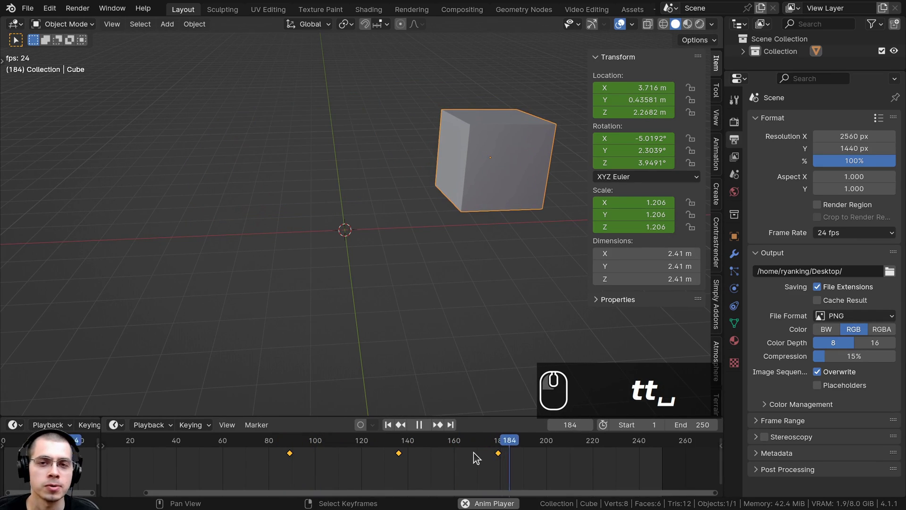
Replay the eased animation and scrub back to around frame 88 to compare the motion.
key(space)
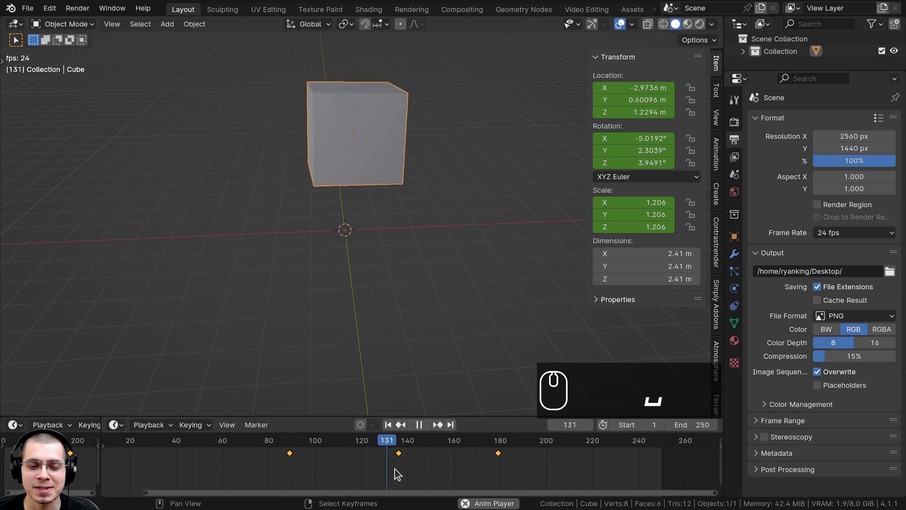
key(space)
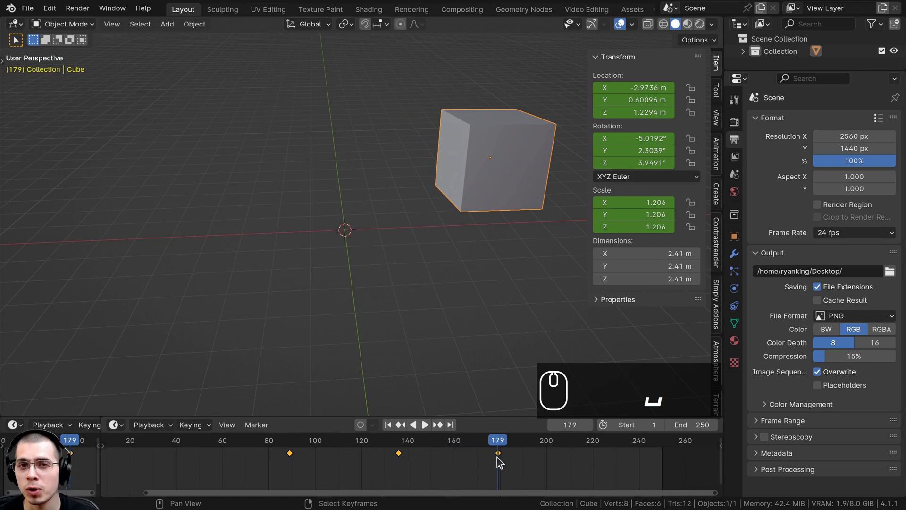
drag(502, 459, 290, 470)
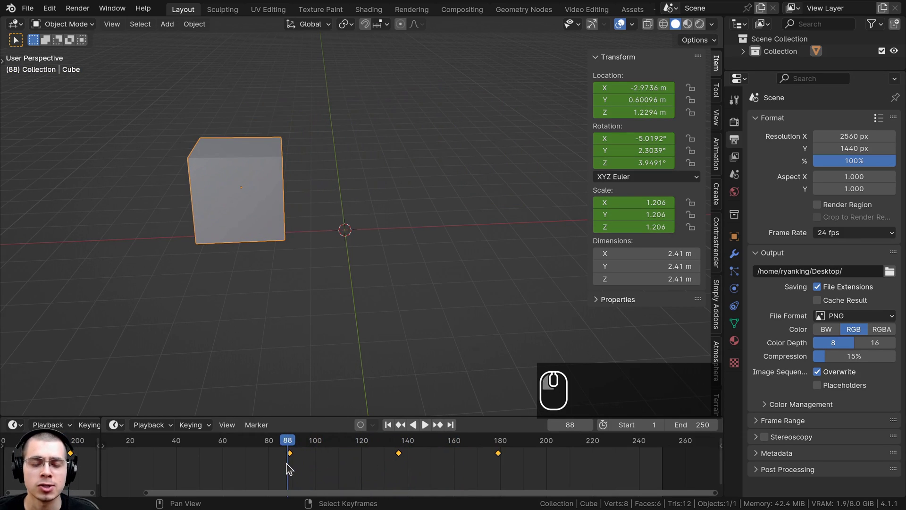
Split the 3D Viewport into two side-by-side views and bring up the right one's editor-type list.
key(space)
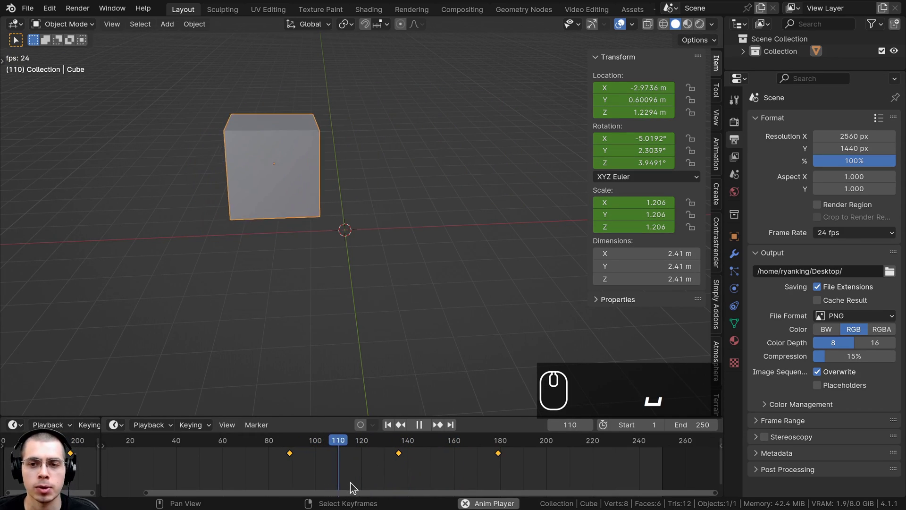
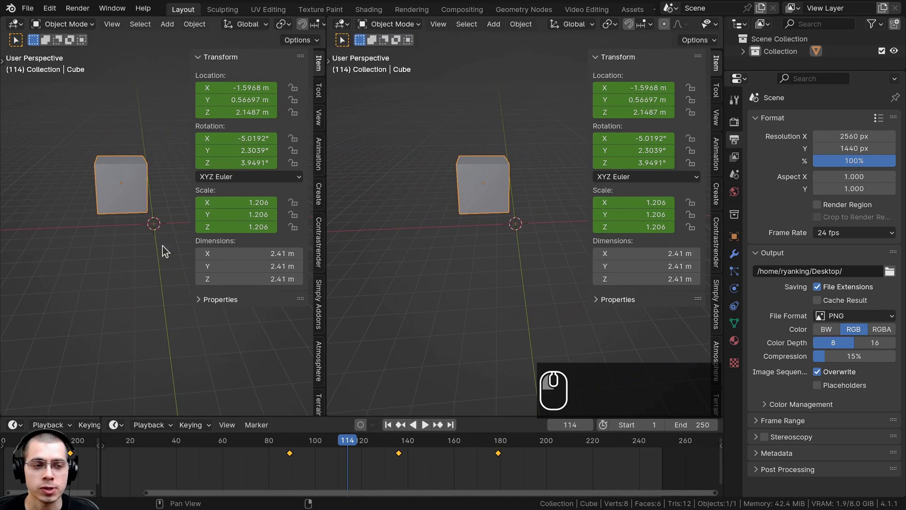
drag(312, 219, 138, 225)
middle_click(151, 286)
drag(438, 49, 345, 26)
click(345, 27)
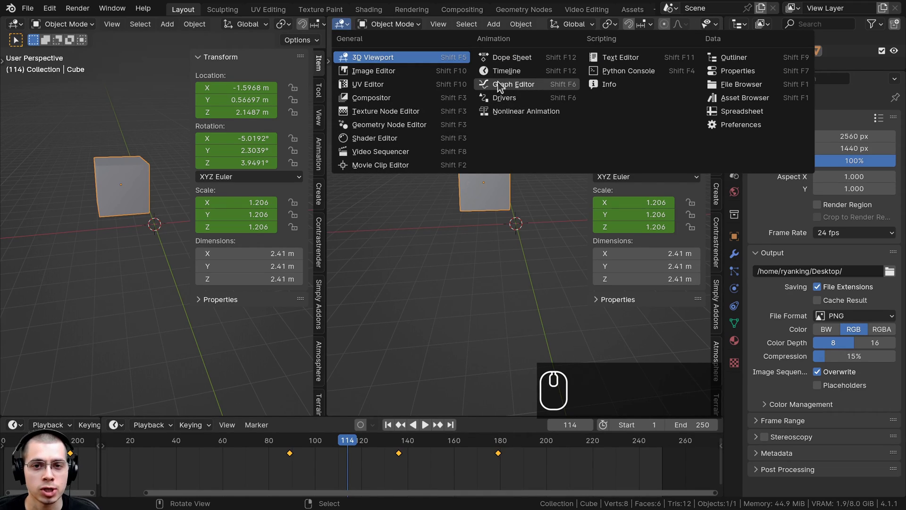
Turn the right view into a Graph Editor showing the cube's location F-curves.
click(527, 87)
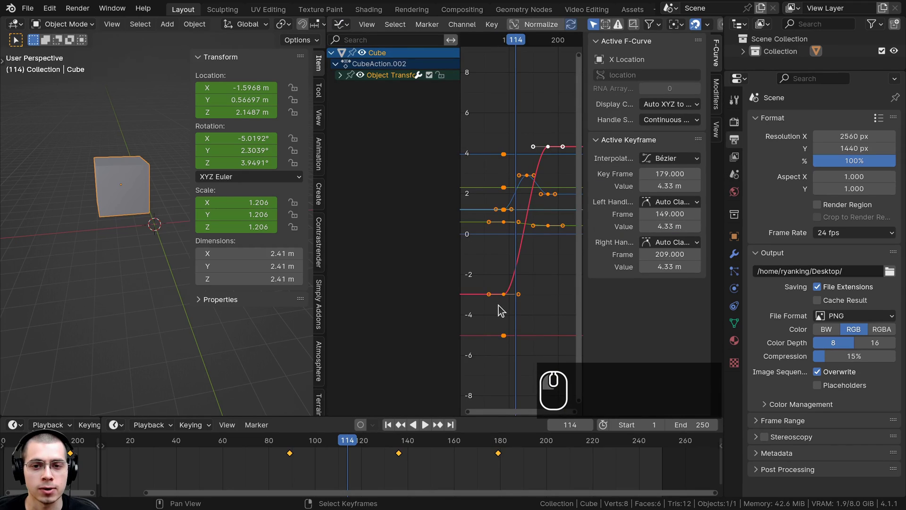
scroll(up, 3)
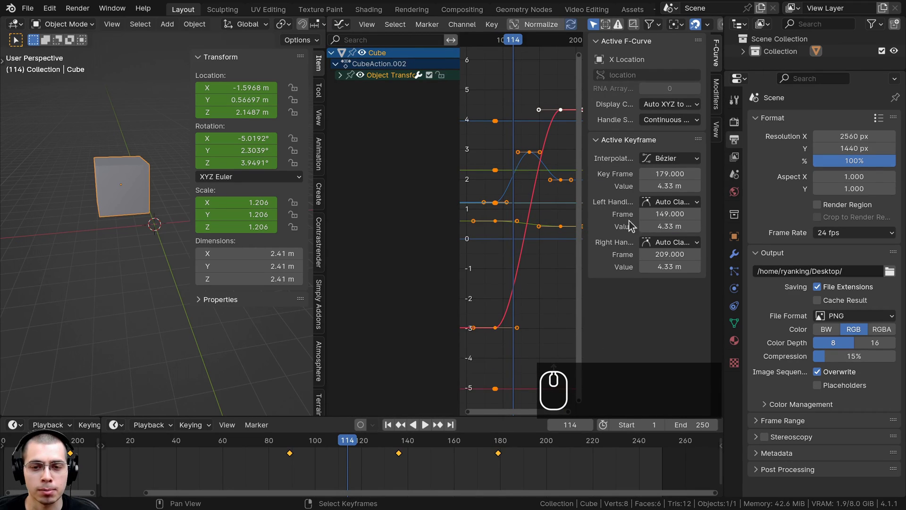
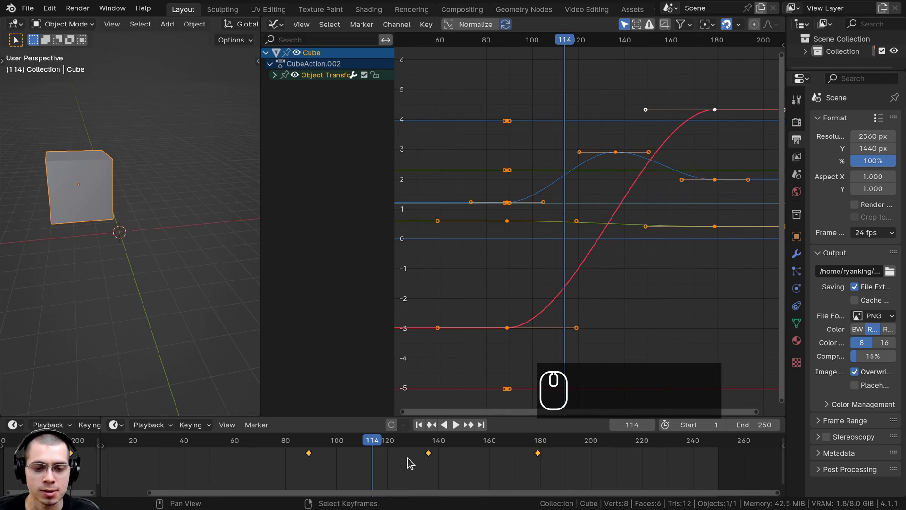
Delete the old keyframes, reposition the cube and insert a Location keyframe at the start.
key(x)
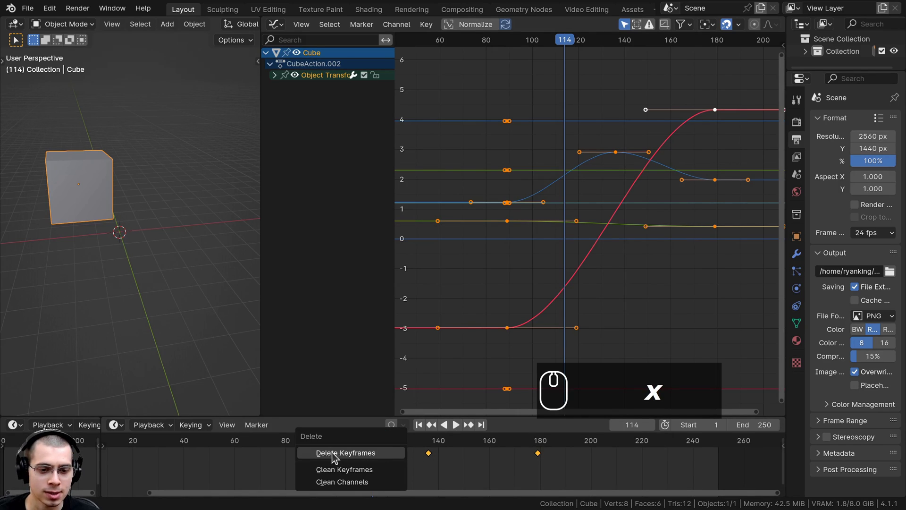
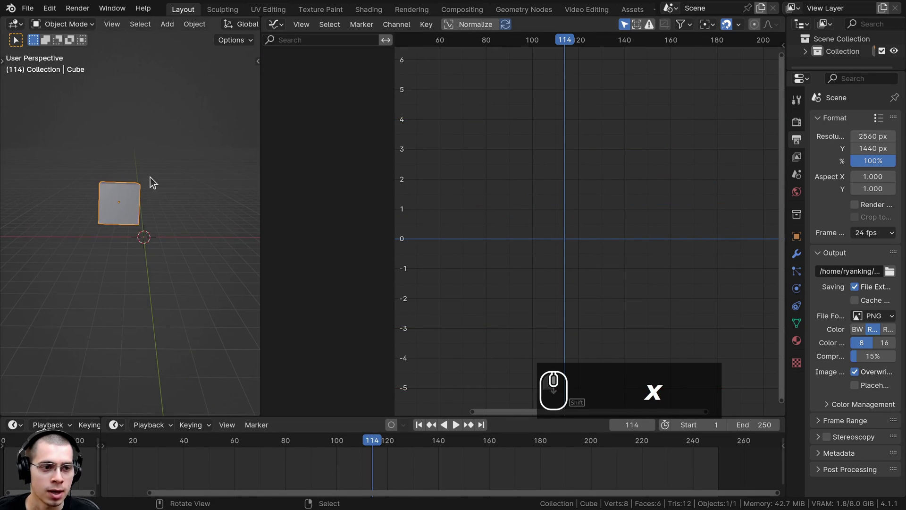
scroll(down, 3)
key(g)
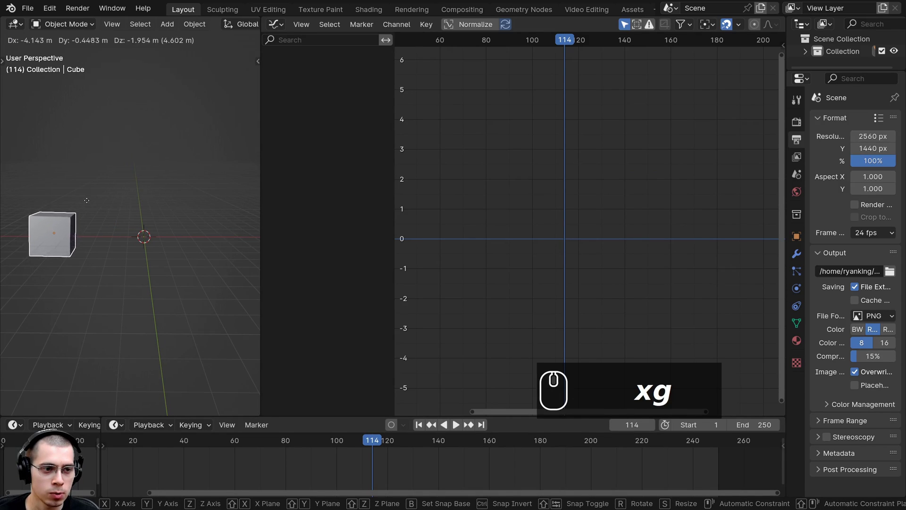
click(90, 207)
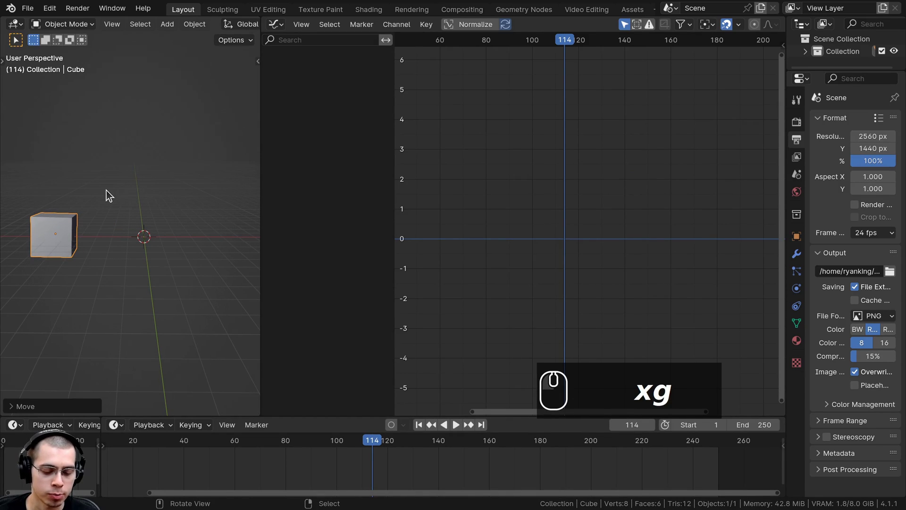
key(k)
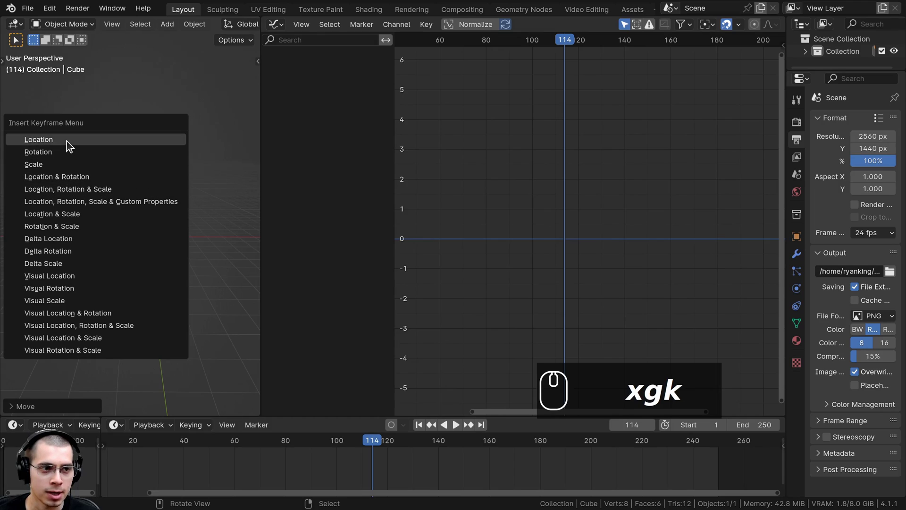
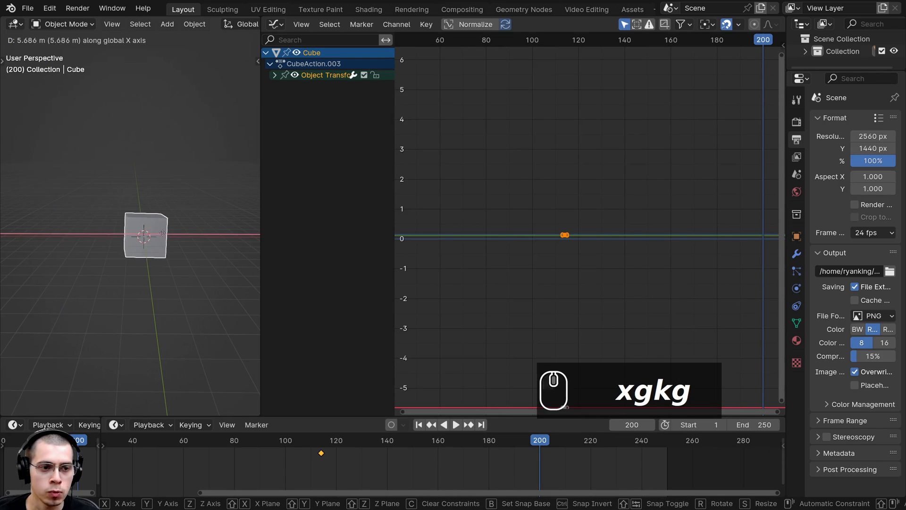
At frame 200 slide the cube along X, keyframe its location and frame the rising X curve in the Graph Editor.
click(221, 249)
key(k)
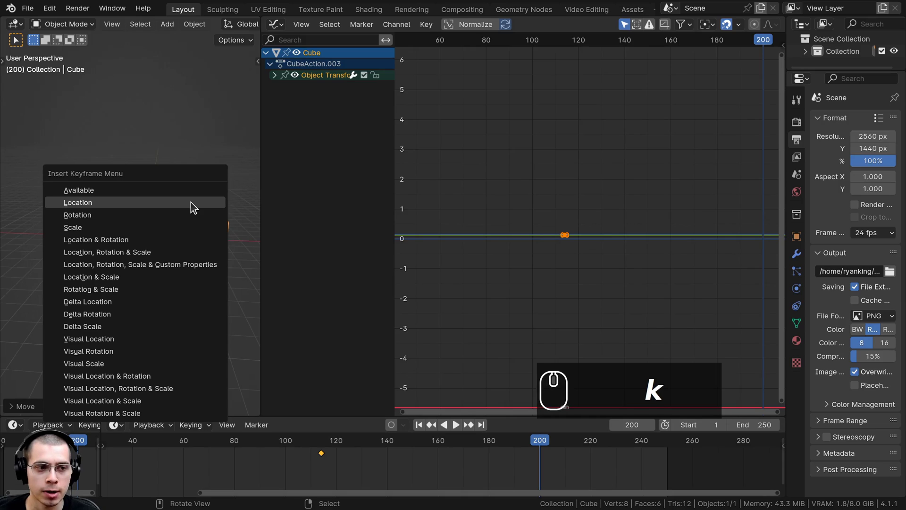
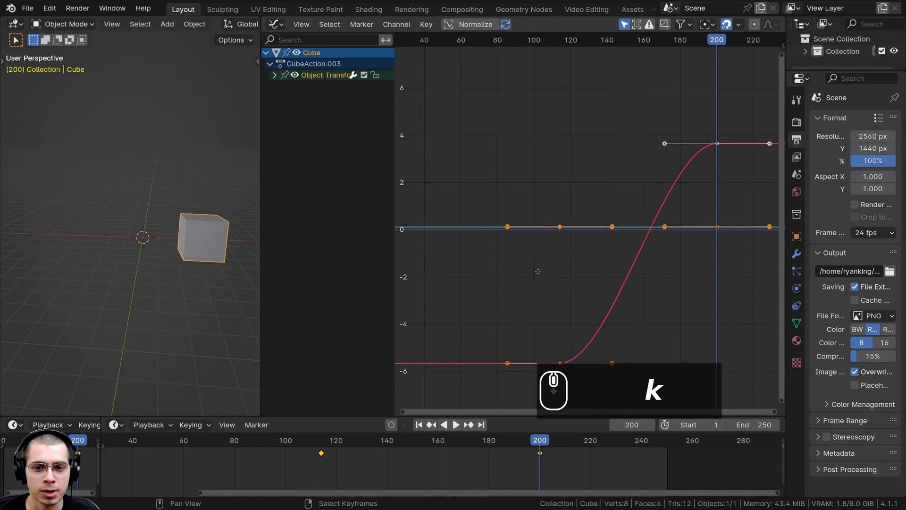
drag(528, 286, 529, 181)
drag(496, 176, 568, 170)
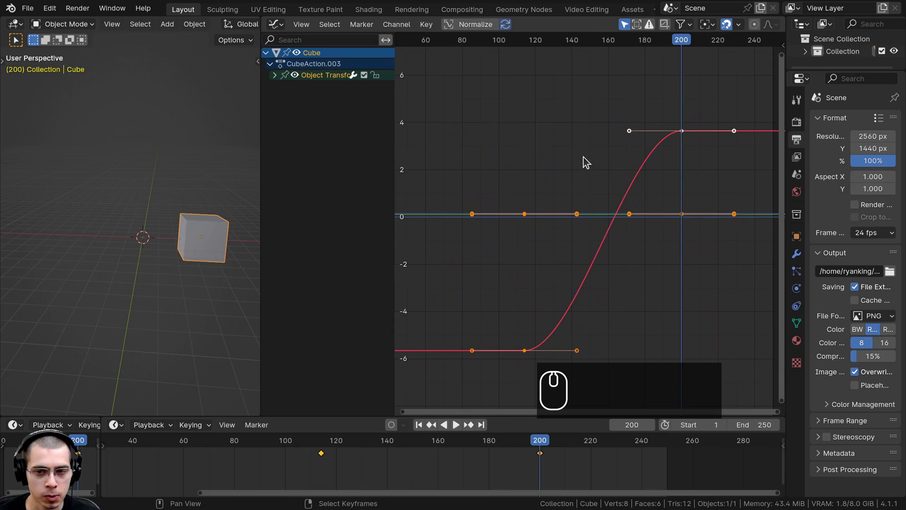
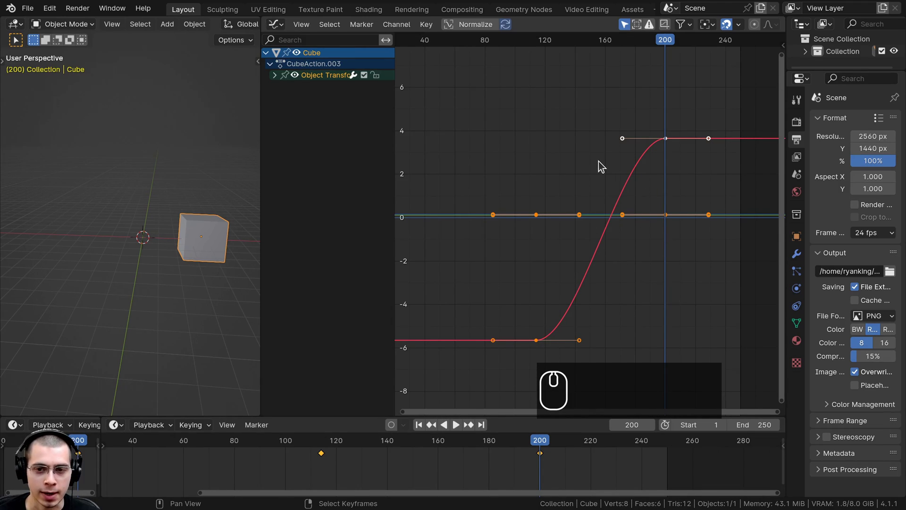
key(a)
key(a)
key(a)
click(671, 143)
text(aaa)
drag(670, 146, 595, 304)
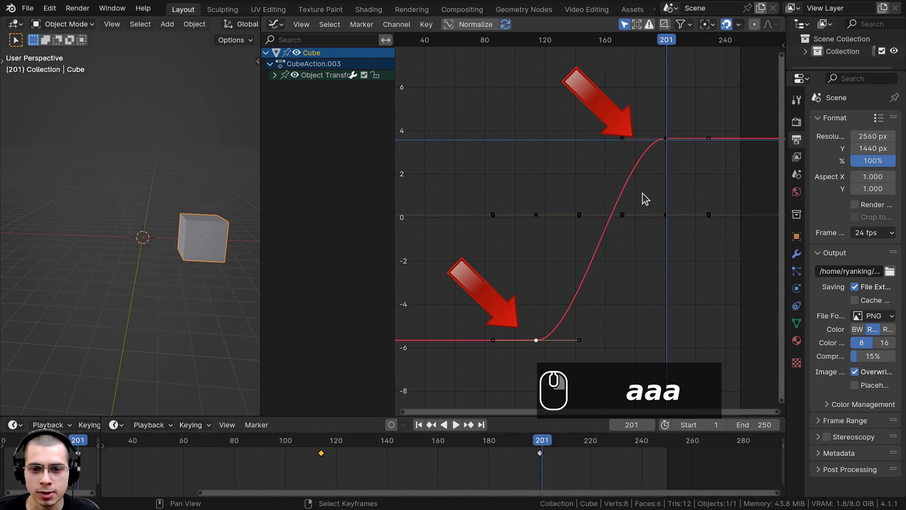
text(a)
click(667, 144)
text(g)
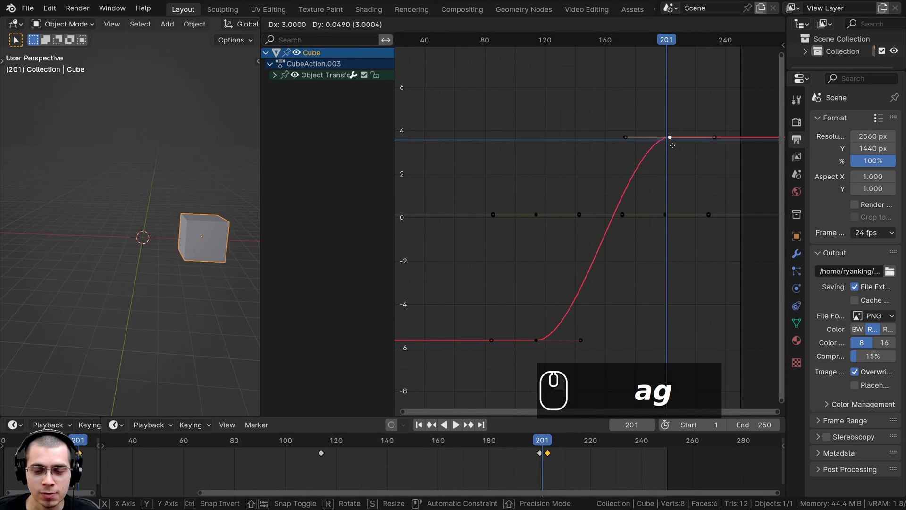
click(677, 148)
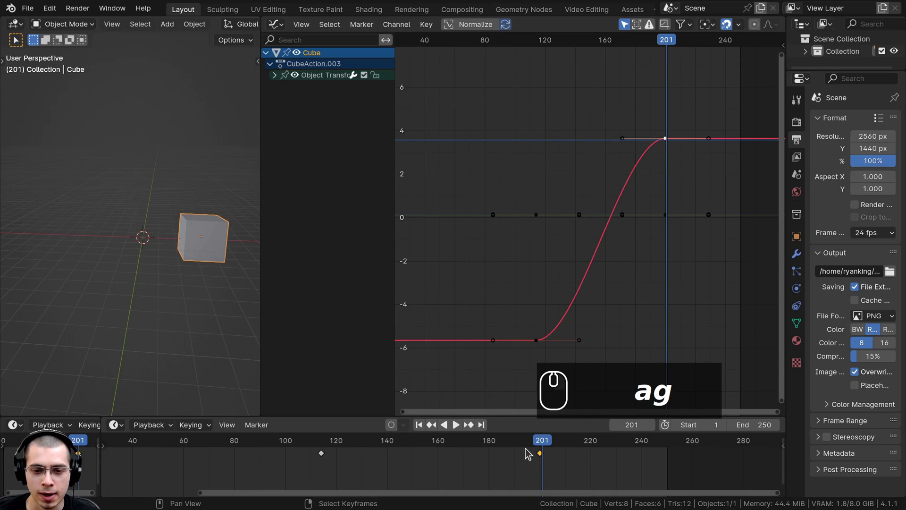
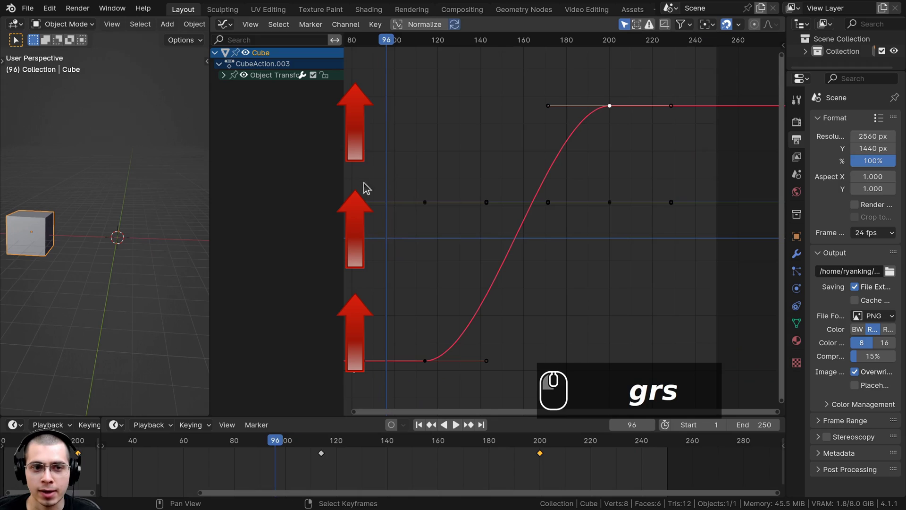
drag(371, 209, 359, 210)
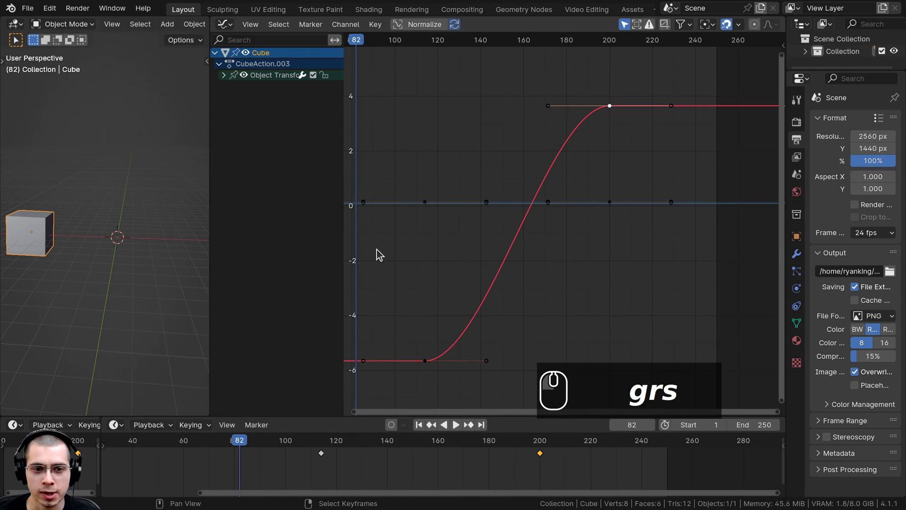
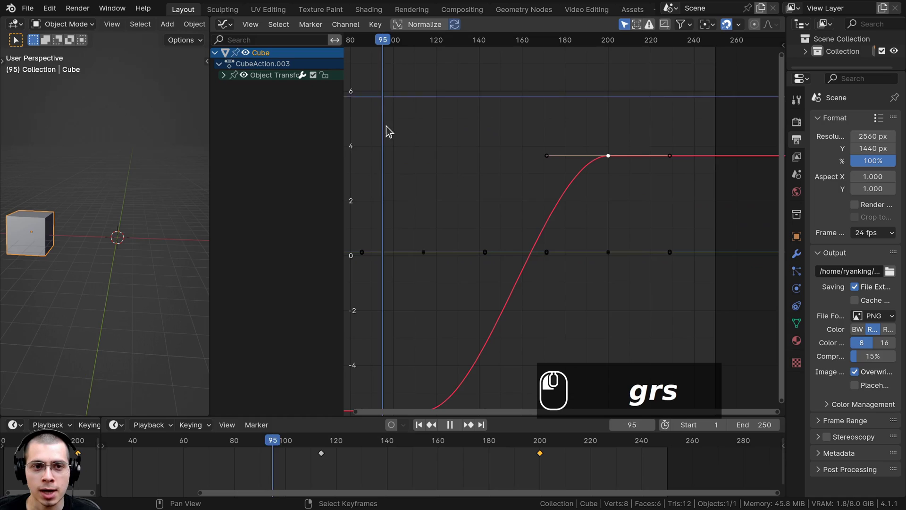
drag(397, 334, 410, 192)
drag(420, 175, 423, 217)
scroll(down, 3)
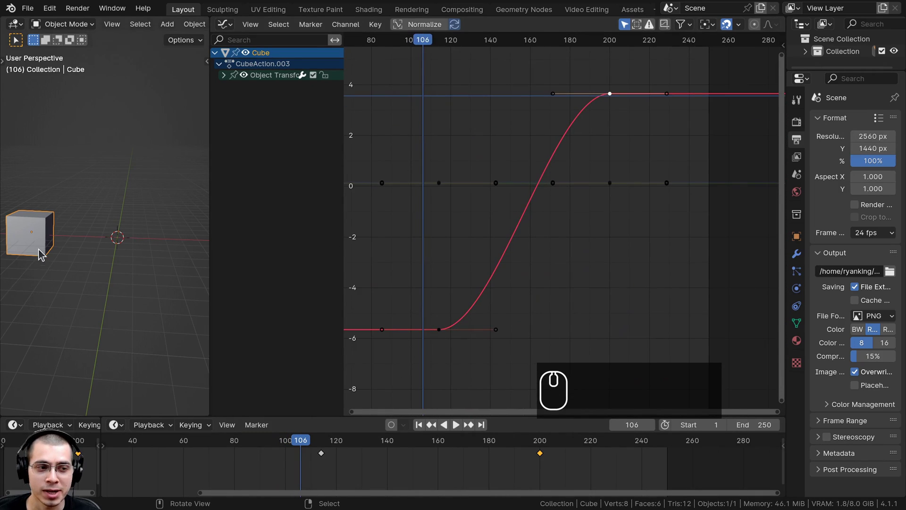
drag(411, 335, 513, 370)
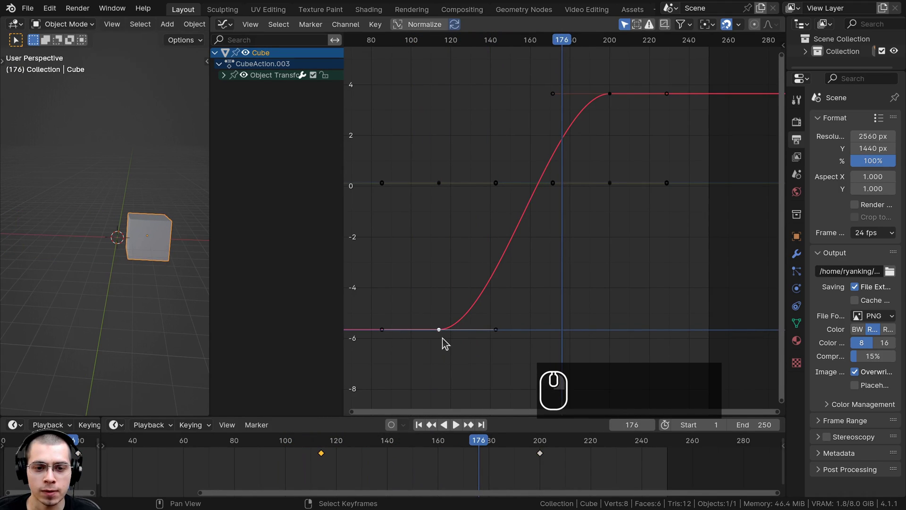
click(442, 346)
scroll(up, 3)
click(380, 355)
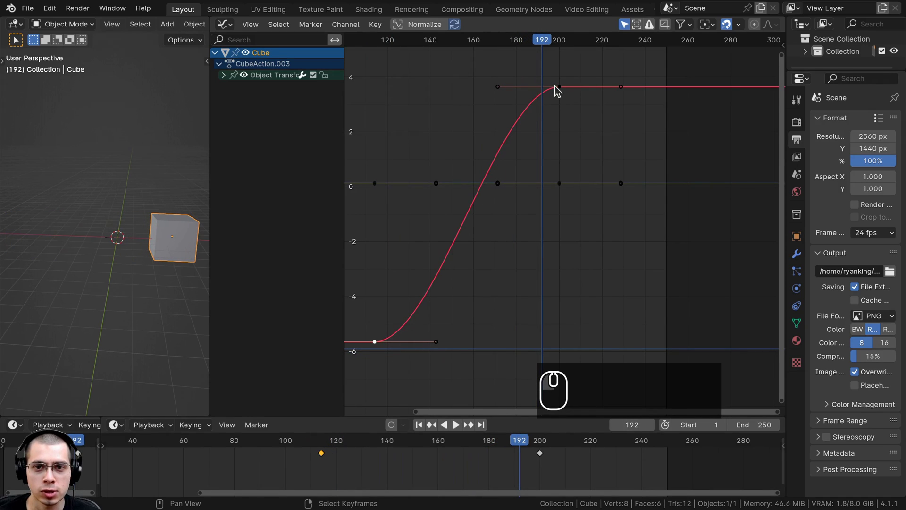
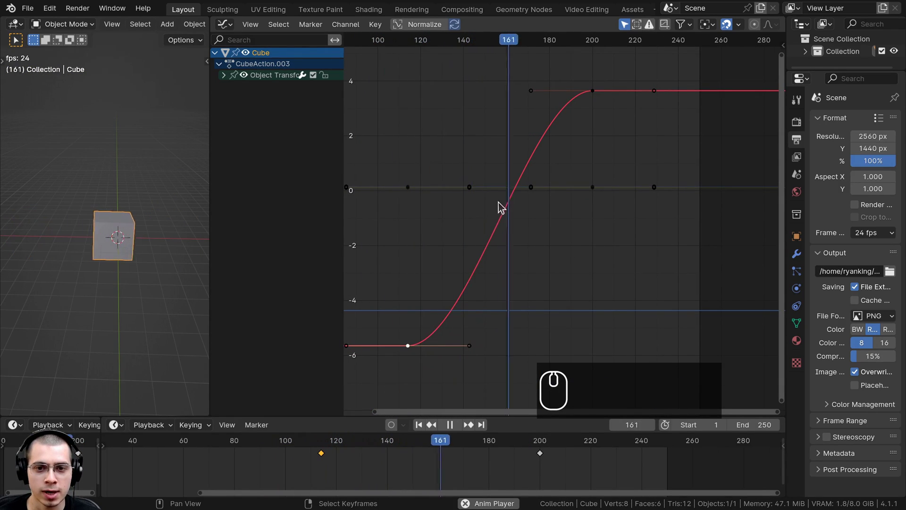
Stop playback and expand Object Transforms so the X, Y and Z Location curves list separately.
key(space)
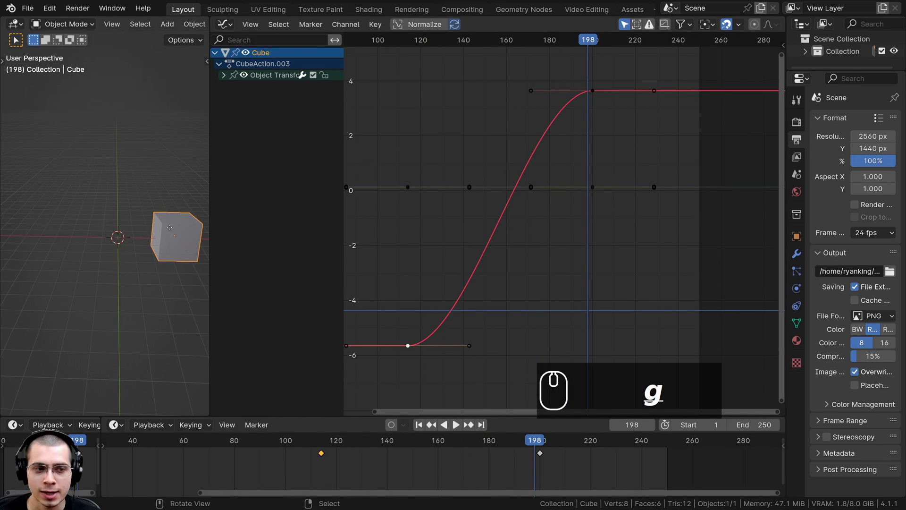
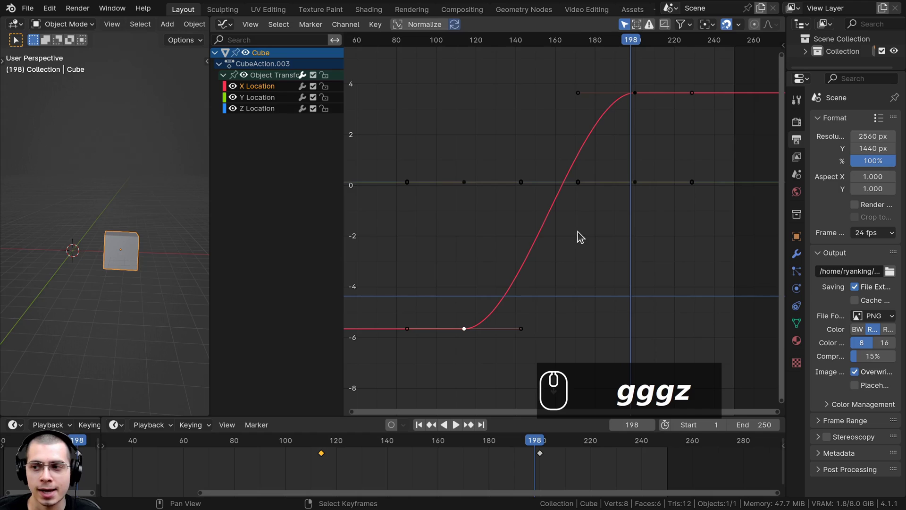
middle_click(187, 353)
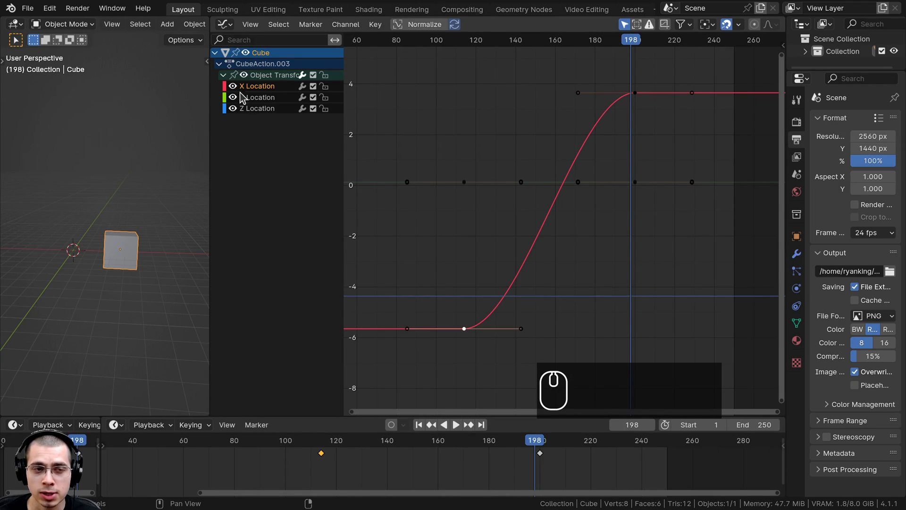
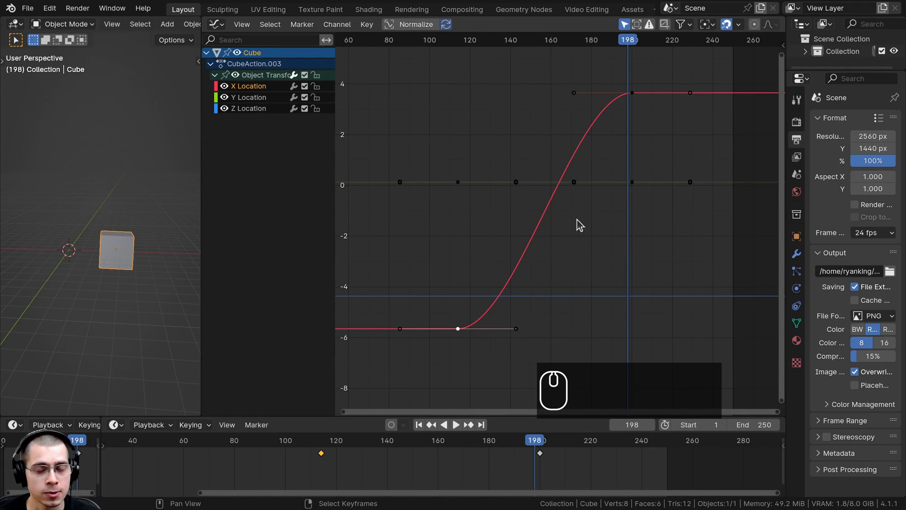
scroll(down, 3)
middle_click(126, 280)
drag(5, 341, 541, 418)
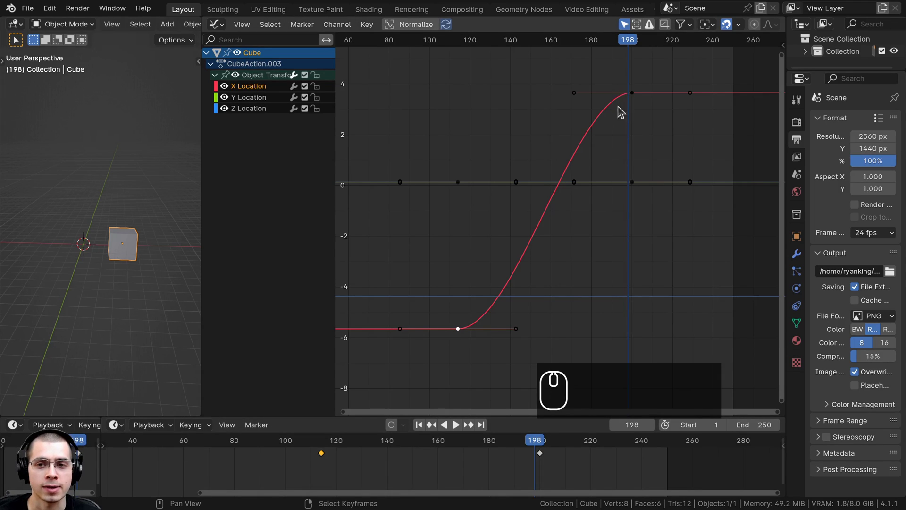
Drag the top keyframe's handle so the X Location curve overshoots, then play back to see it.
drag(626, 98, 484, 363)
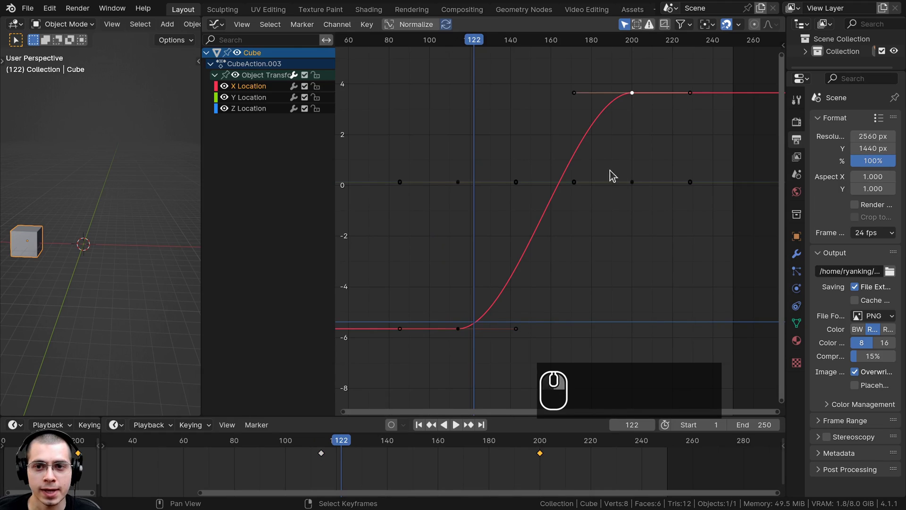
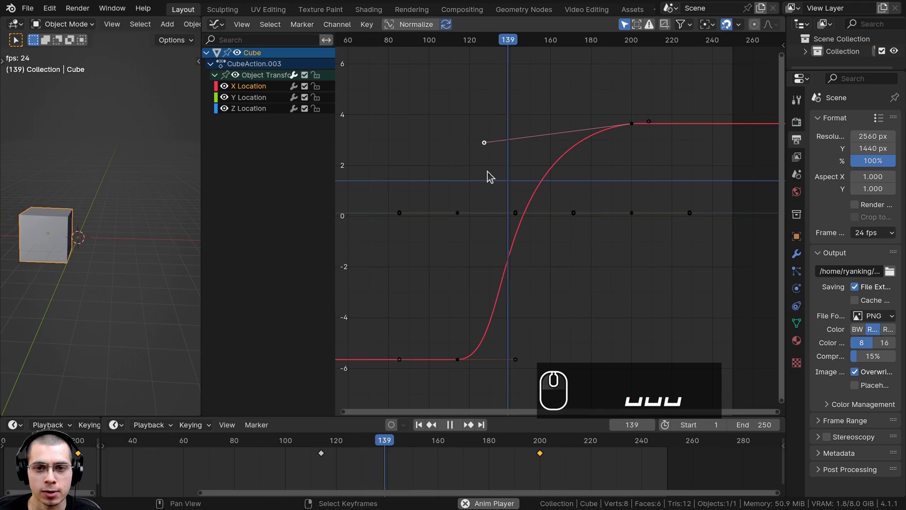
key(space)
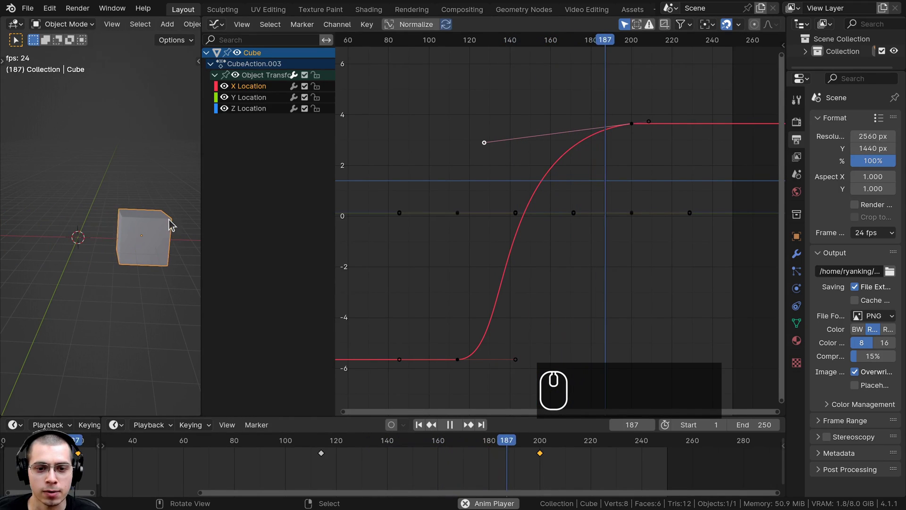
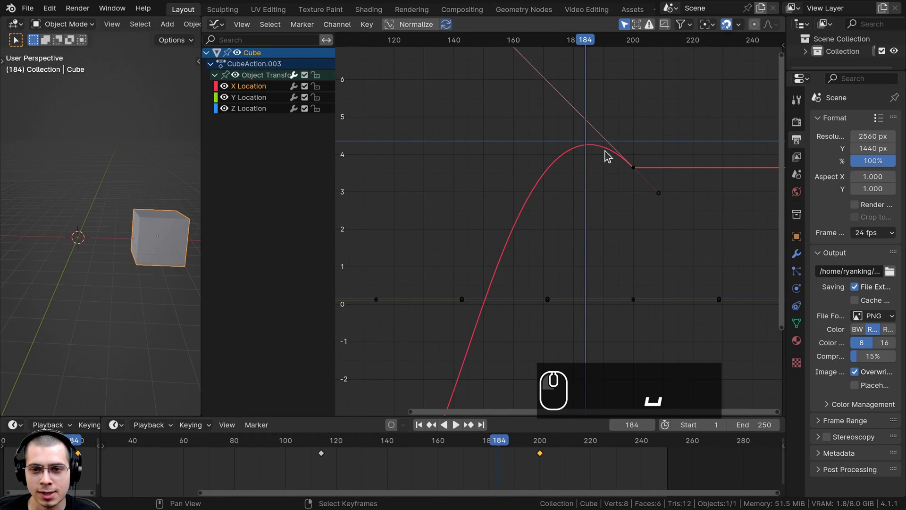
scroll(down, 3)
drag(147, 301, 458, 459)
scroll(down, 3)
drag(457, 458, 329, 463)
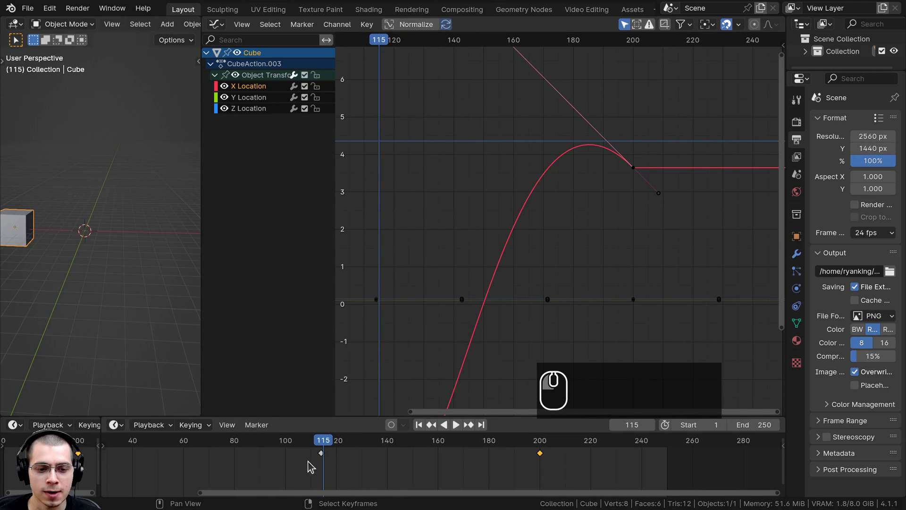
key(space)
Select the top keyframe's handle again and transform it into a new position on the curve.
scroll(down, 3)
scroll(up, 3)
drag(86, 215, 181, 227)
scroll(up, 3)
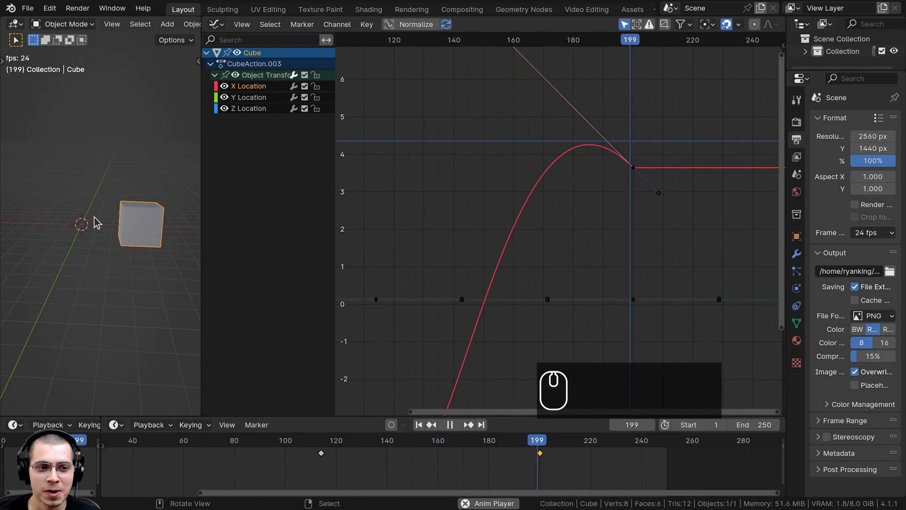
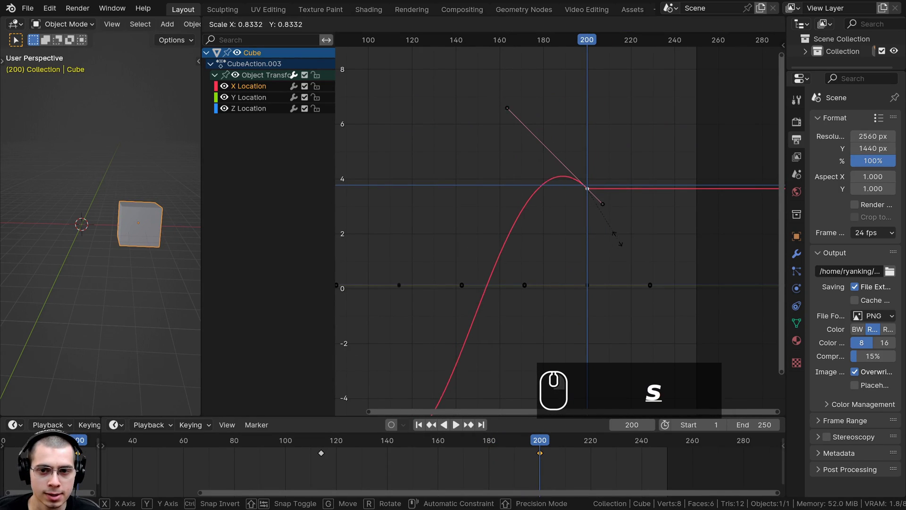
key(r)
click(641, 177)
key(g)
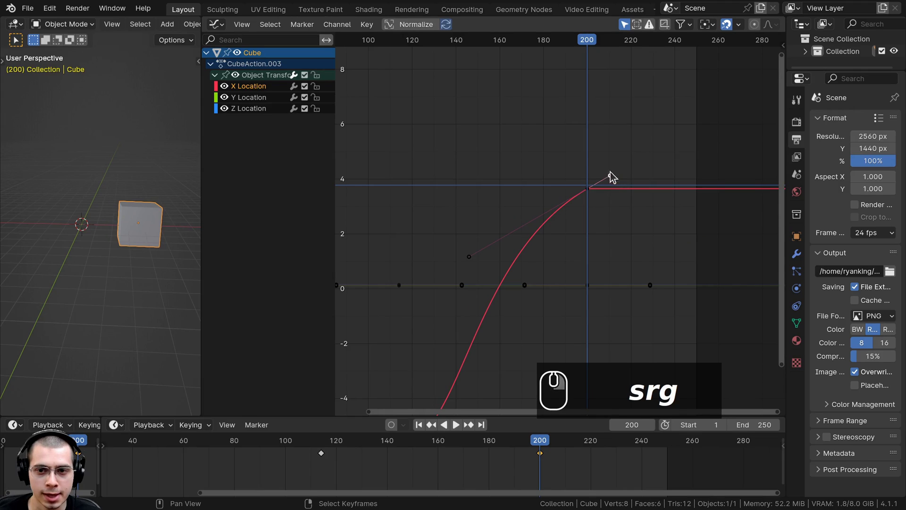
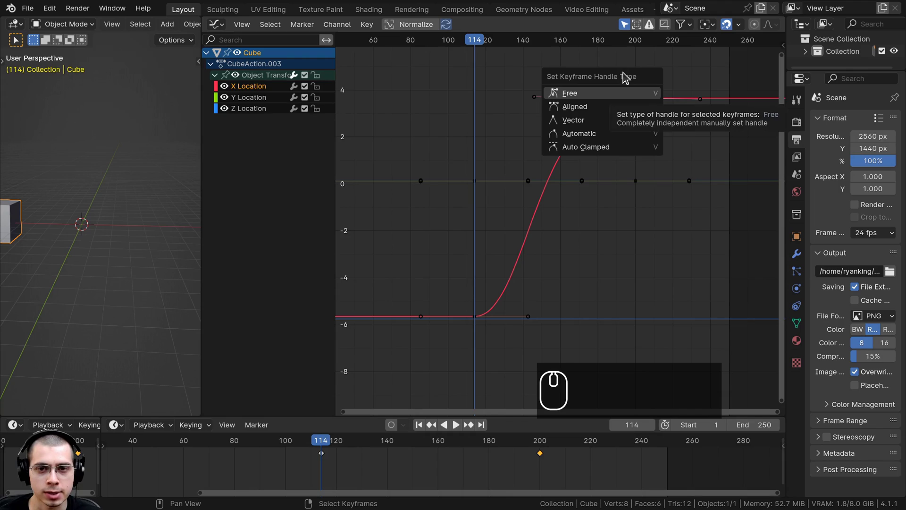
Give the frame-200 keyframe Vector handles for a sharp straight approach and play it back.
drag(570, 159, 509, 154)
key(v)
drag(509, 153, 535, 214)
key(space)
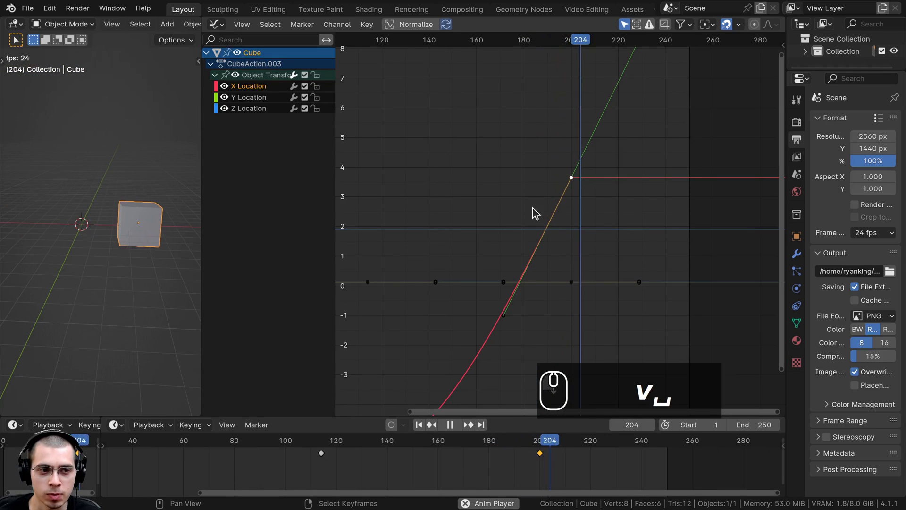
drag(476, 241, 563, 202)
key(space)
key(a)
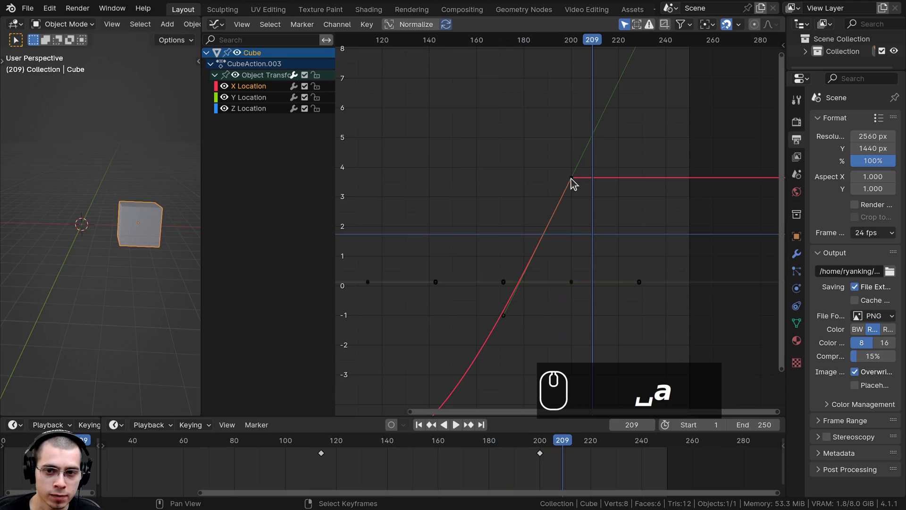
Select the curve's keyframes and switch them to Auto Clamped, level handles for a smooth ease-in.
drag(575, 181, 573, 153)
text(av)
drag(507, 125, 511, 322)
drag(508, 318, 506, 195)
drag(506, 195, 575, 167)
key(v)
drag(518, 204, 597, 194)
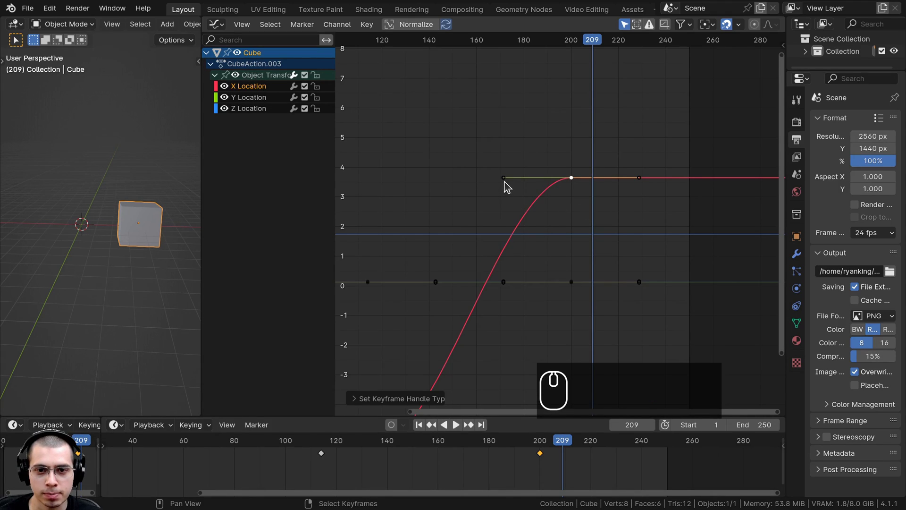